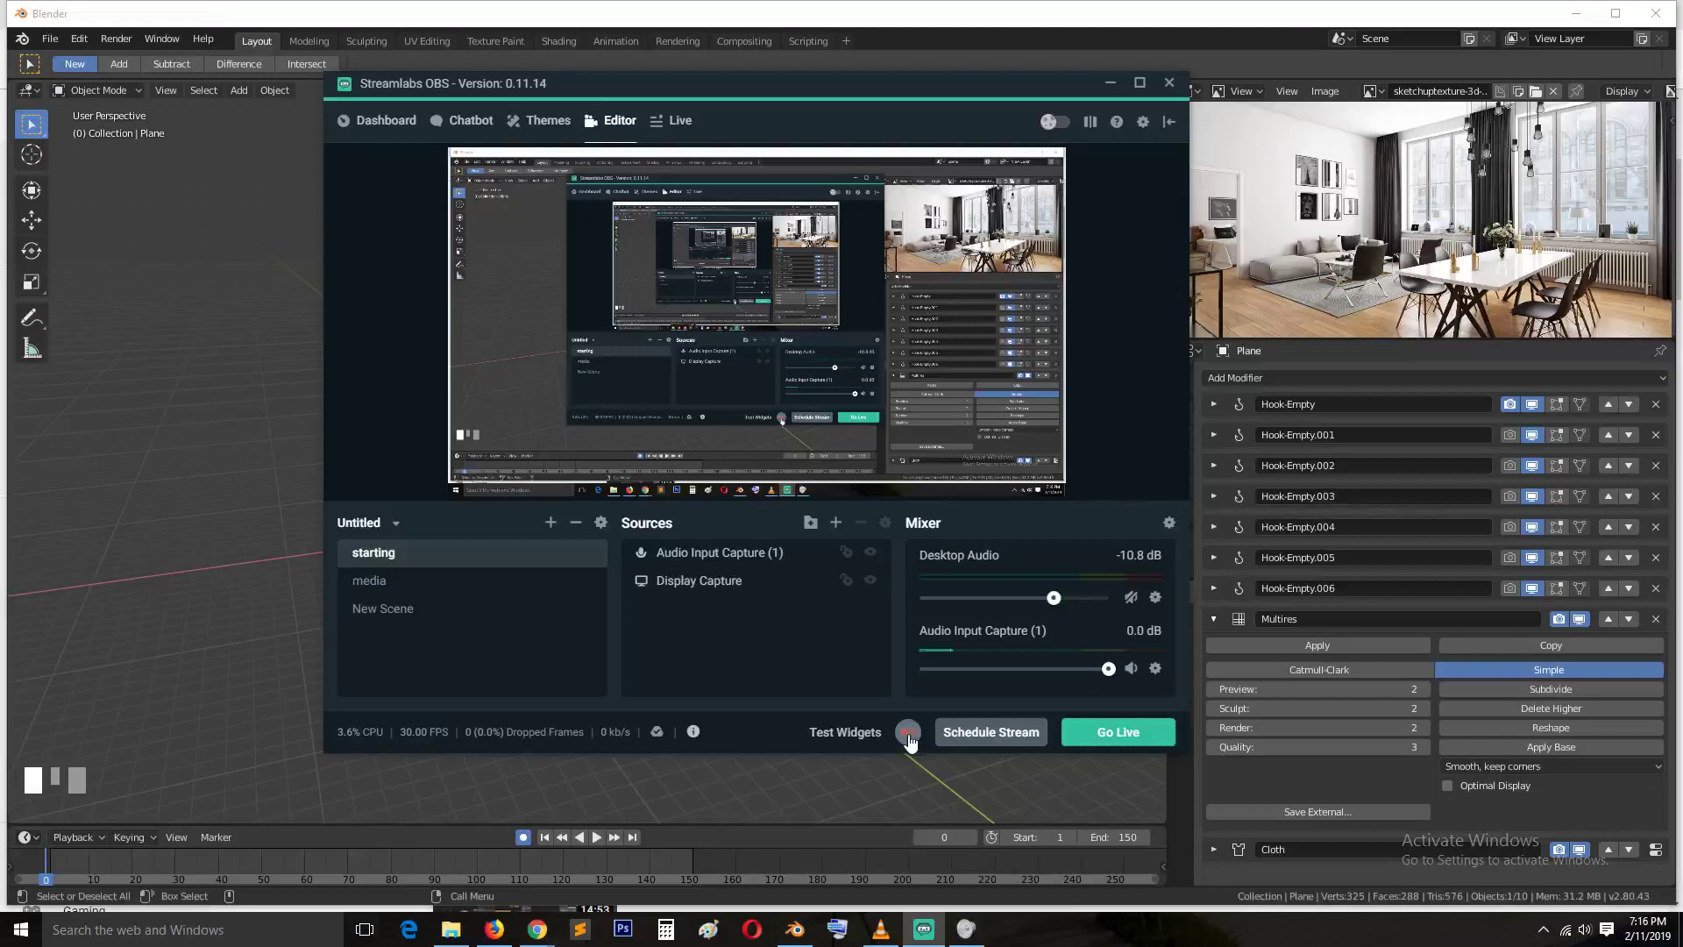
Hide the Streamlabs OBS window so Blender's curtain cloth playback is visible
key("space")
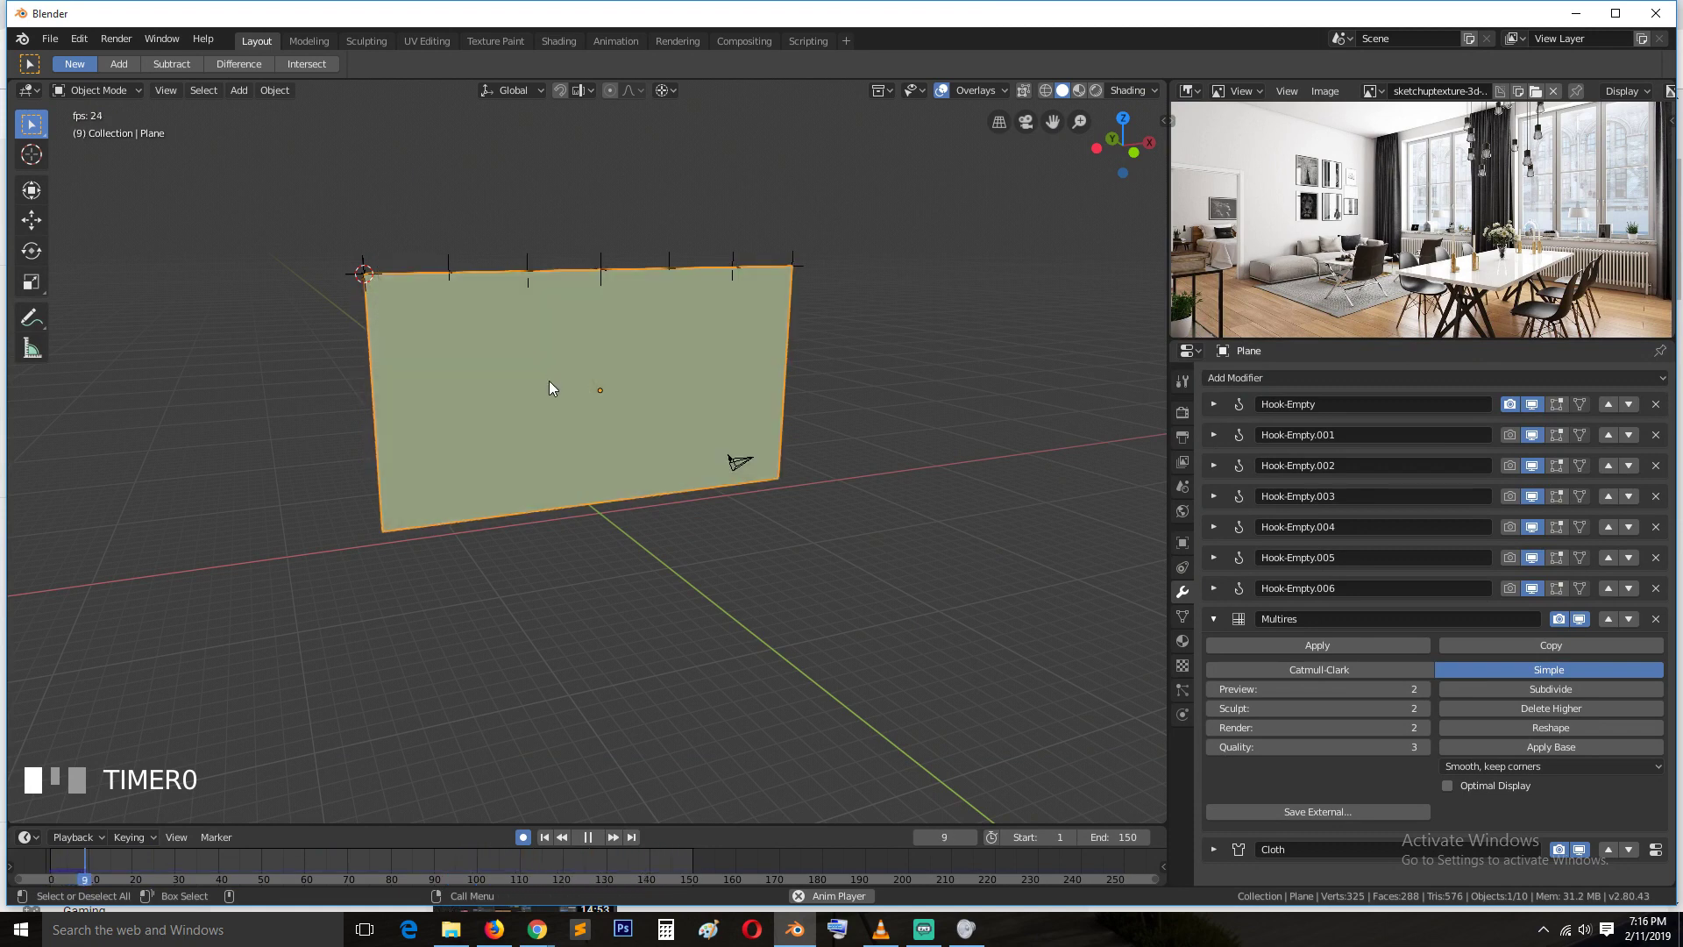
Subdivide the Multires modifier to level four and preview the cloth drape
key("Escape")
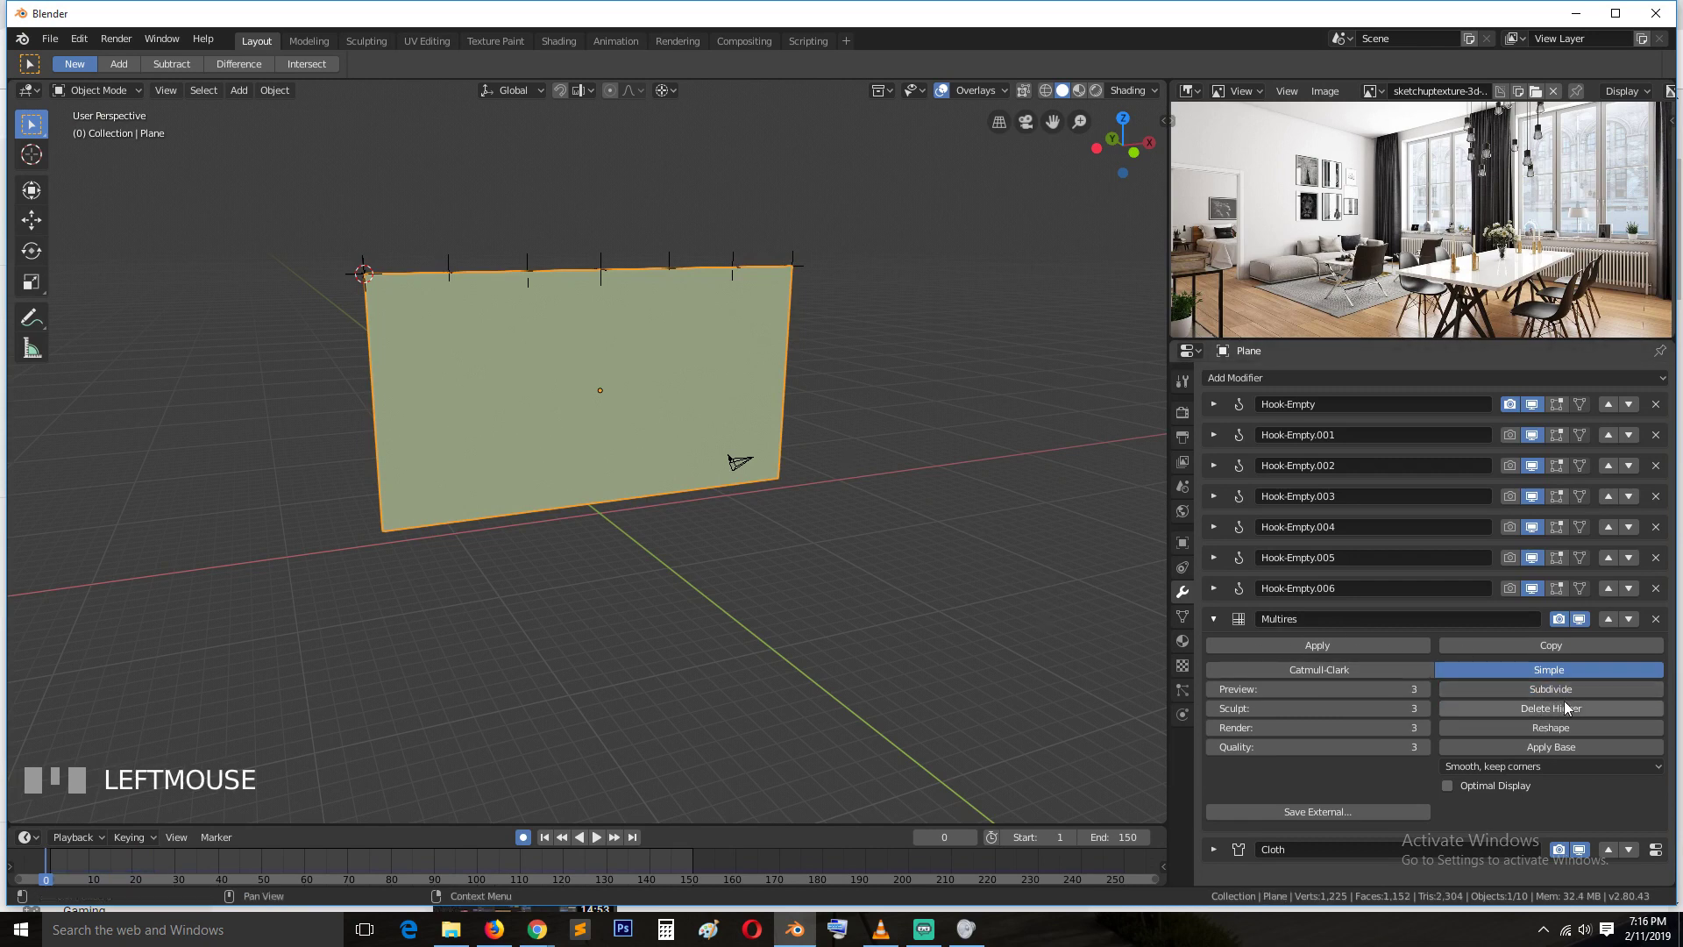
left_click(1566, 693)
key("space")
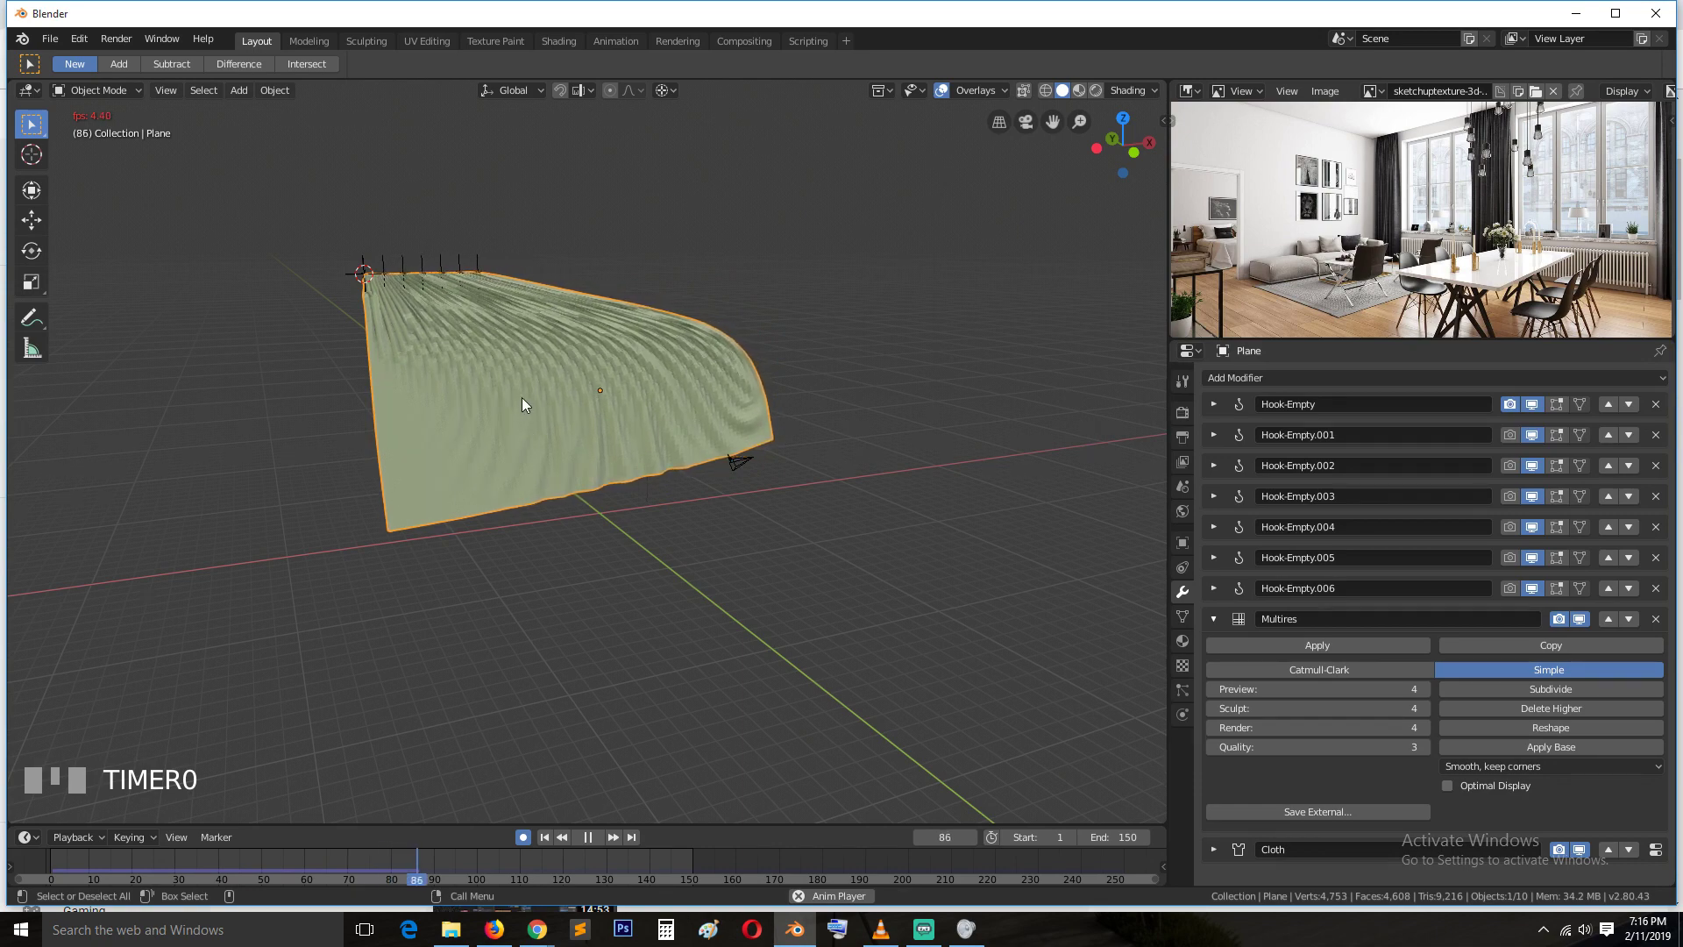
key("Escape")
Orbit and zoom around the draped curtain to inspect it from several angles
left_click_drag(224, 860, 1563, 713)
scroll("up", 3)
key("`")
scroll("up", 3)
scroll("up", 3)
key("`")
scroll("down", 3)
key("`")
key("`")
scroll("up", 3)
key("`")
Rewind to frame 0 and enter Edit Mode on the plane's mesh grid
left_click_drag(1563, 713, 46, 859)
left_click_drag(46, 859, 576, 270)
scroll("down", 3)
key("space")
key("Escape")
key("`")
left_click(576, 270)
key("Tab")
key("alt+a")
key("`")
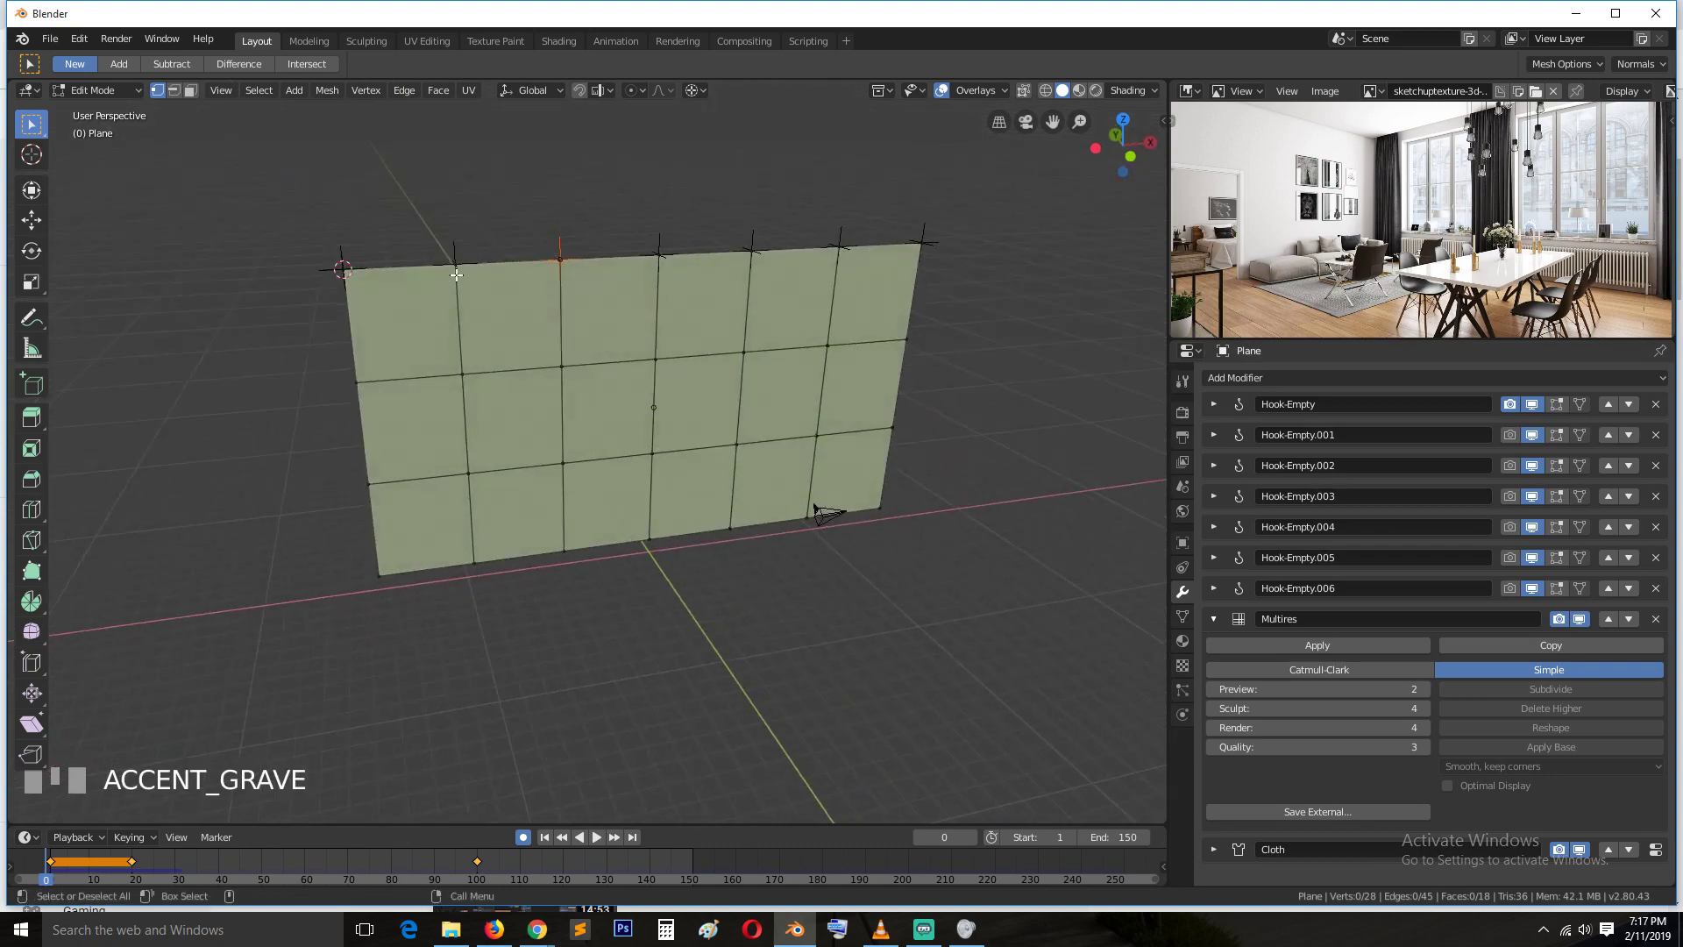
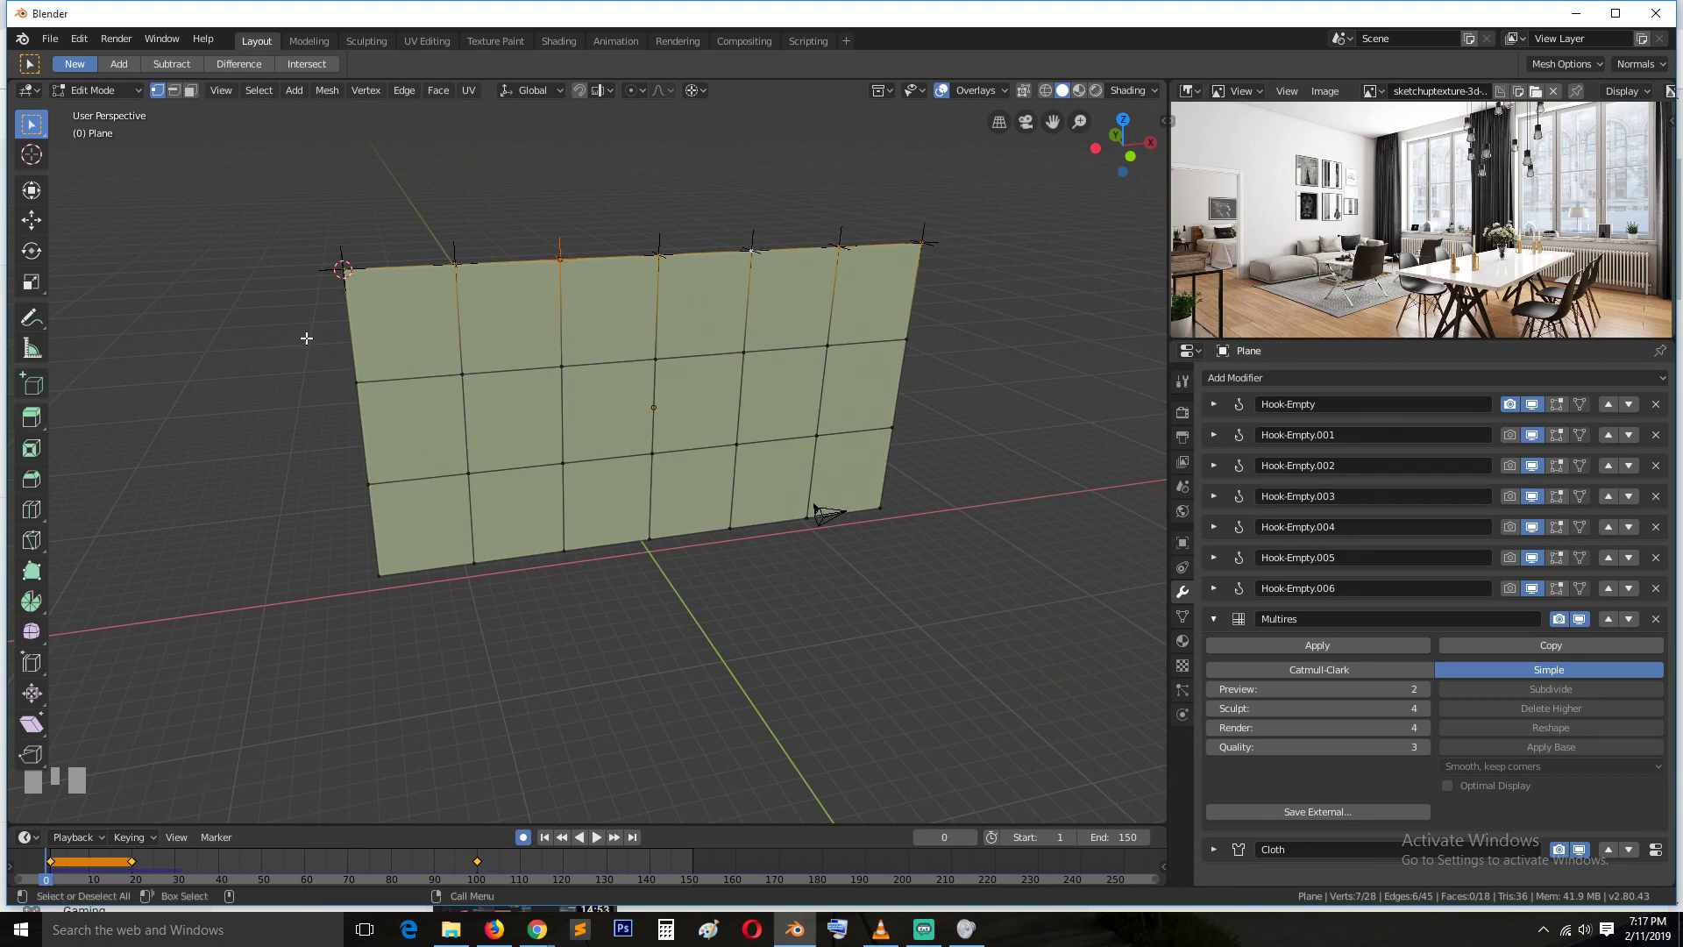
Box-select the top-edge vertices and pick the pinning vertex group 'Group'
left_click_drag(1189, 621, 821, 511)
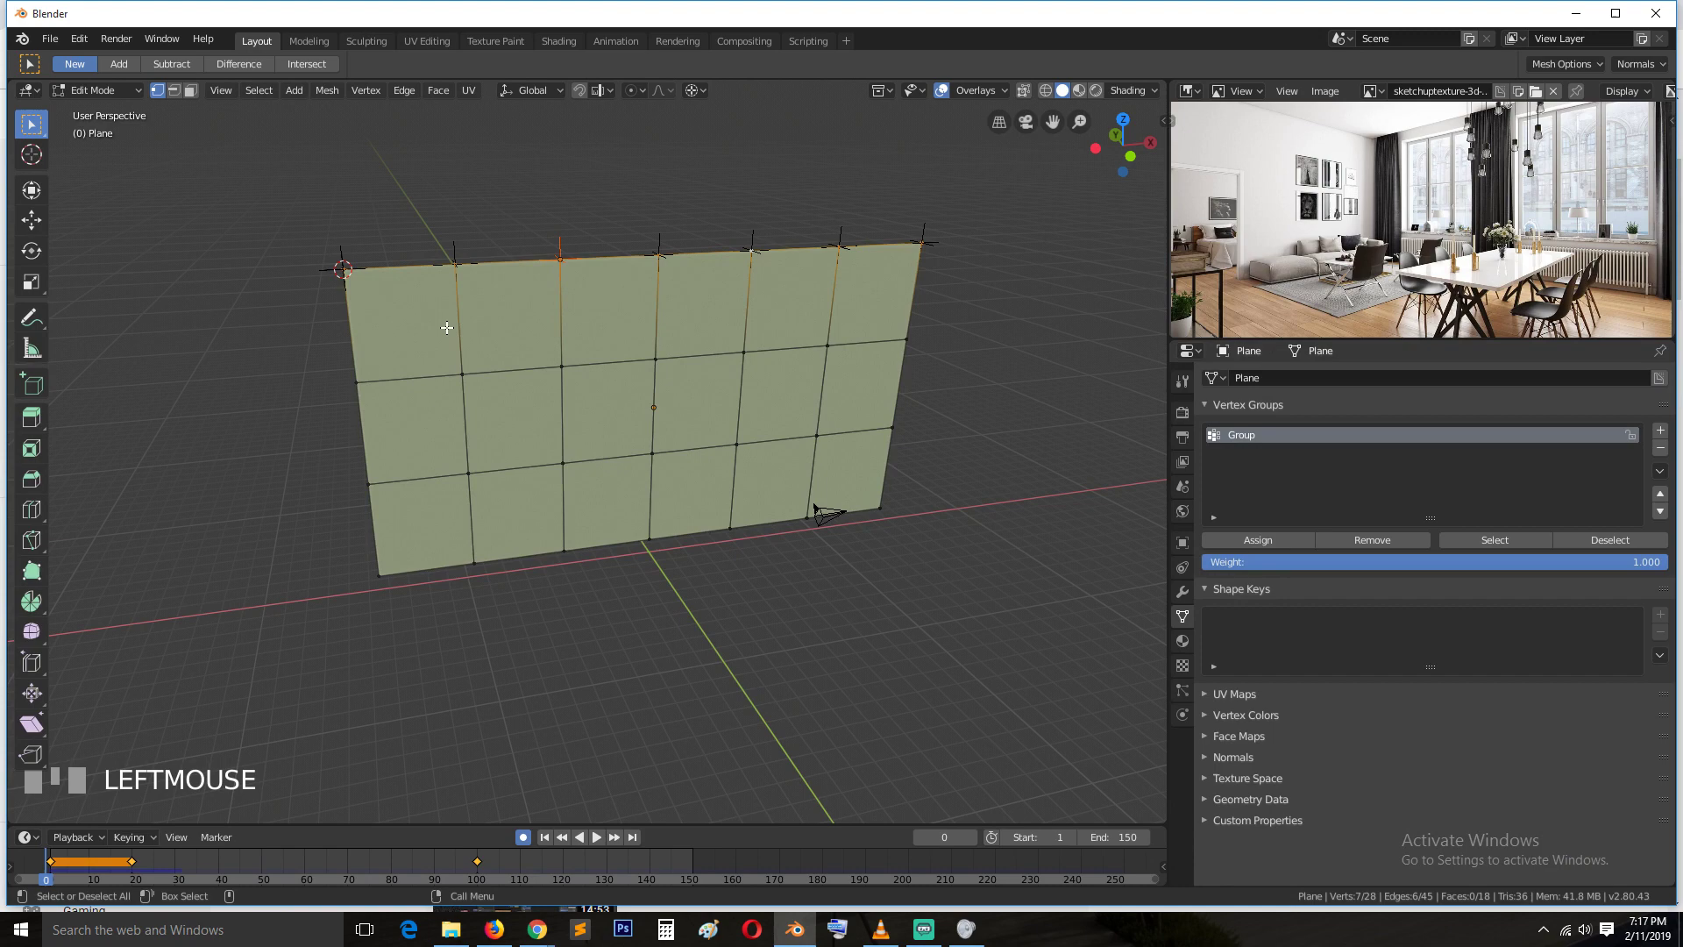
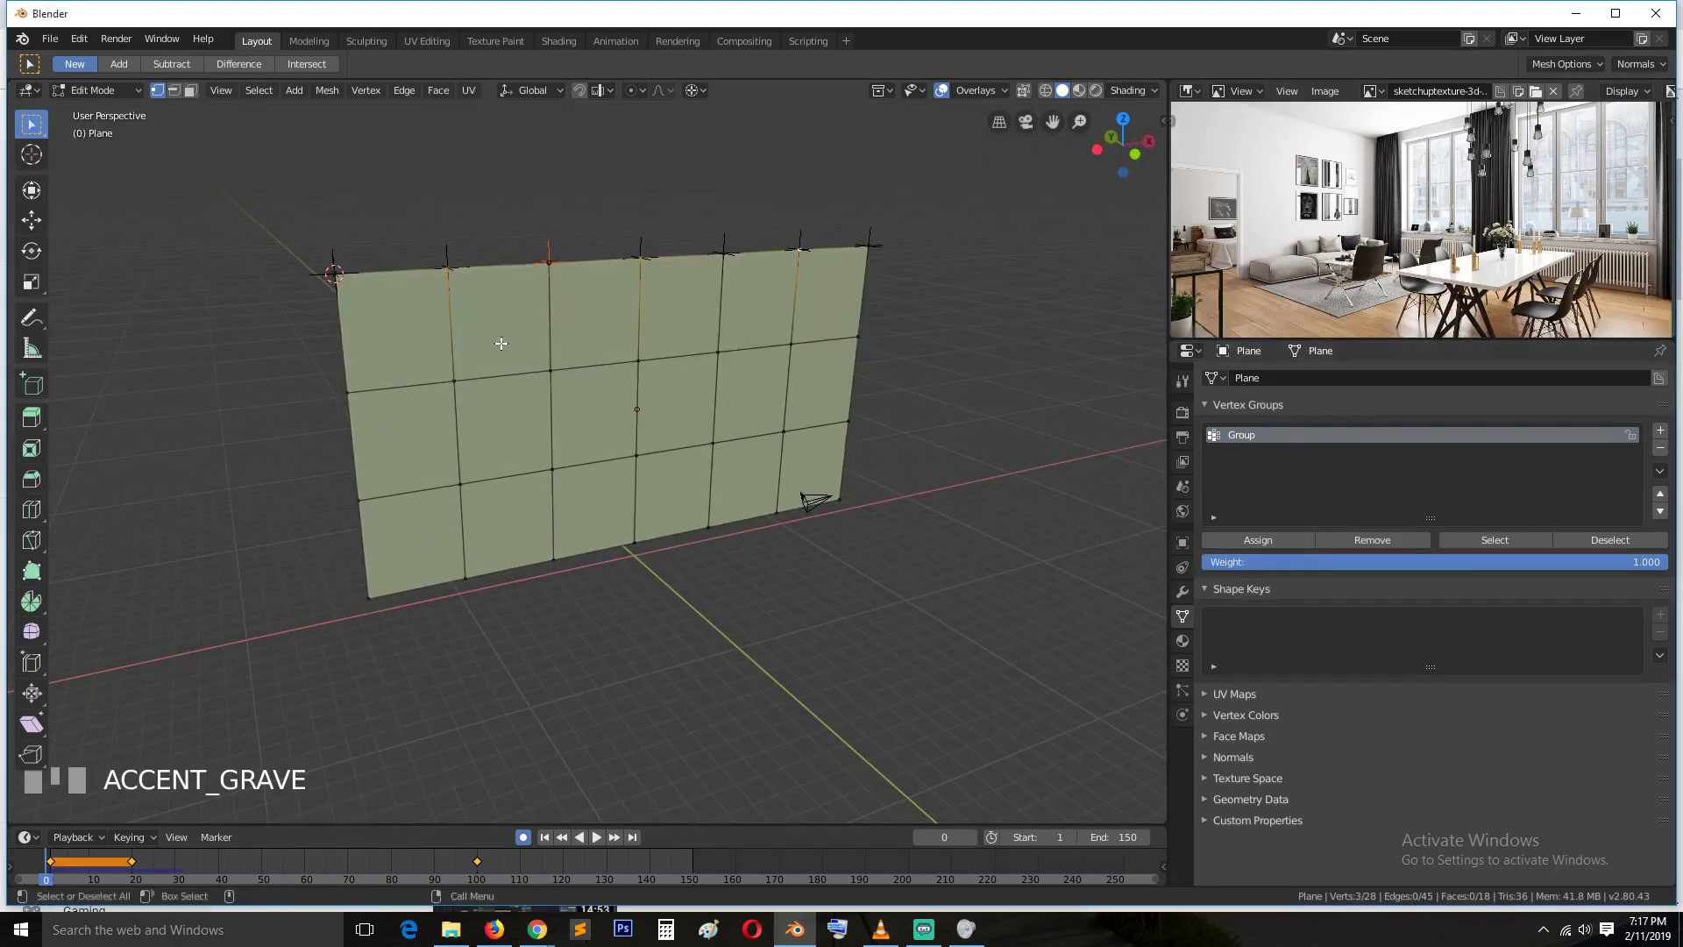
left_click(1374, 548)
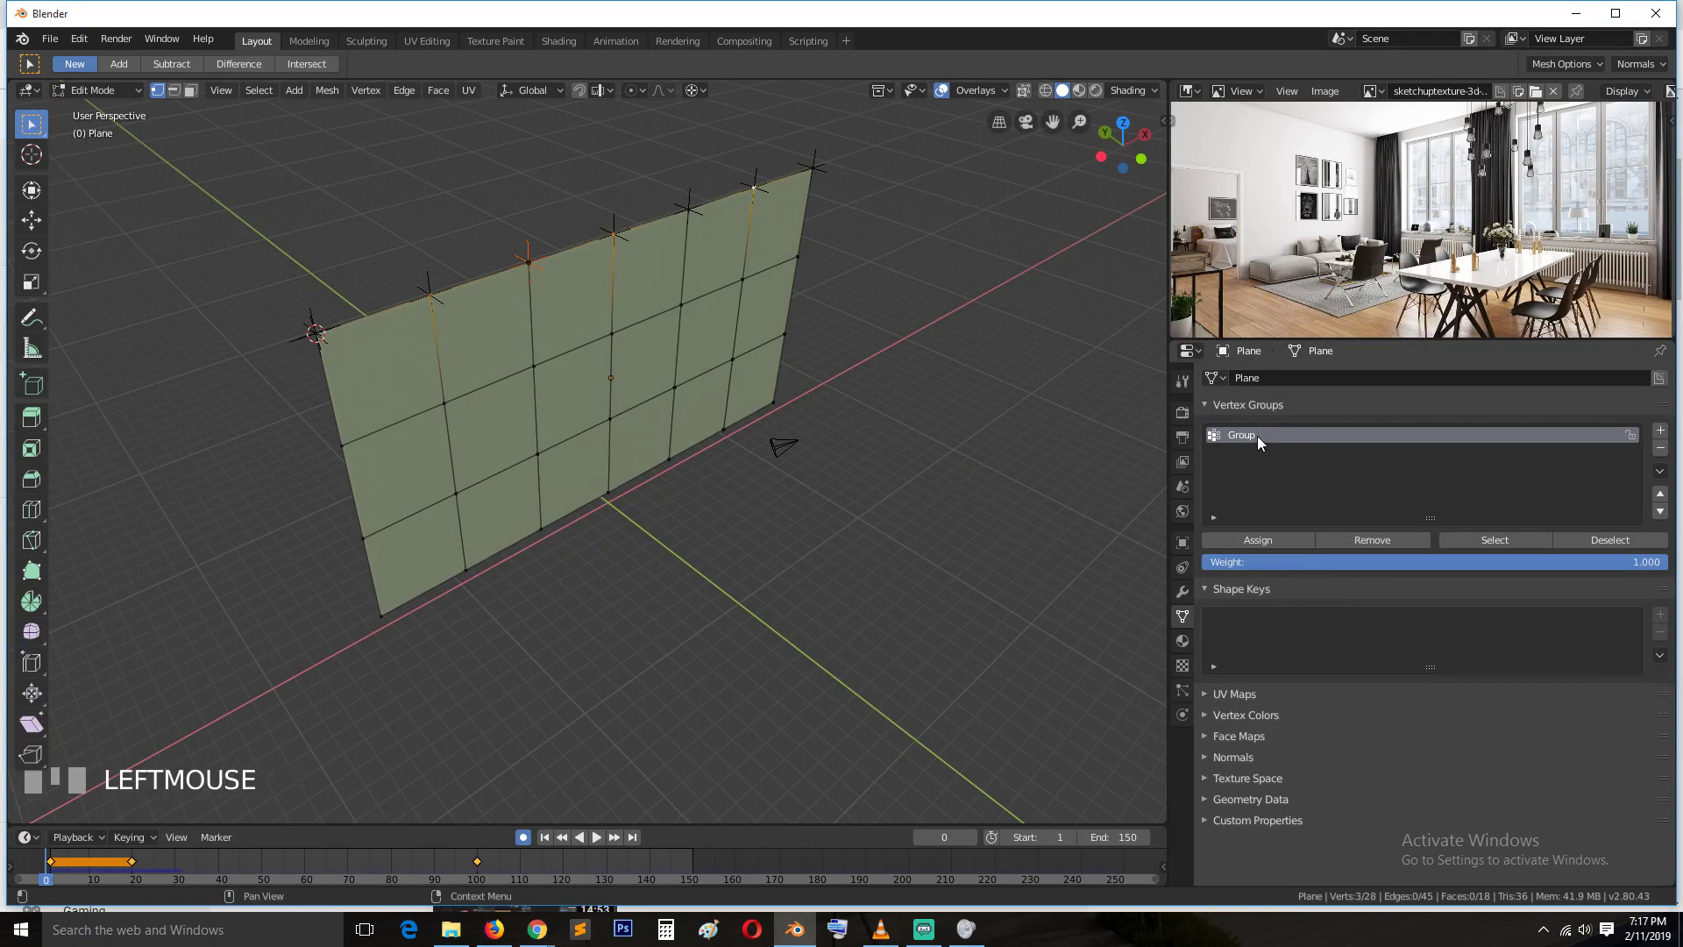
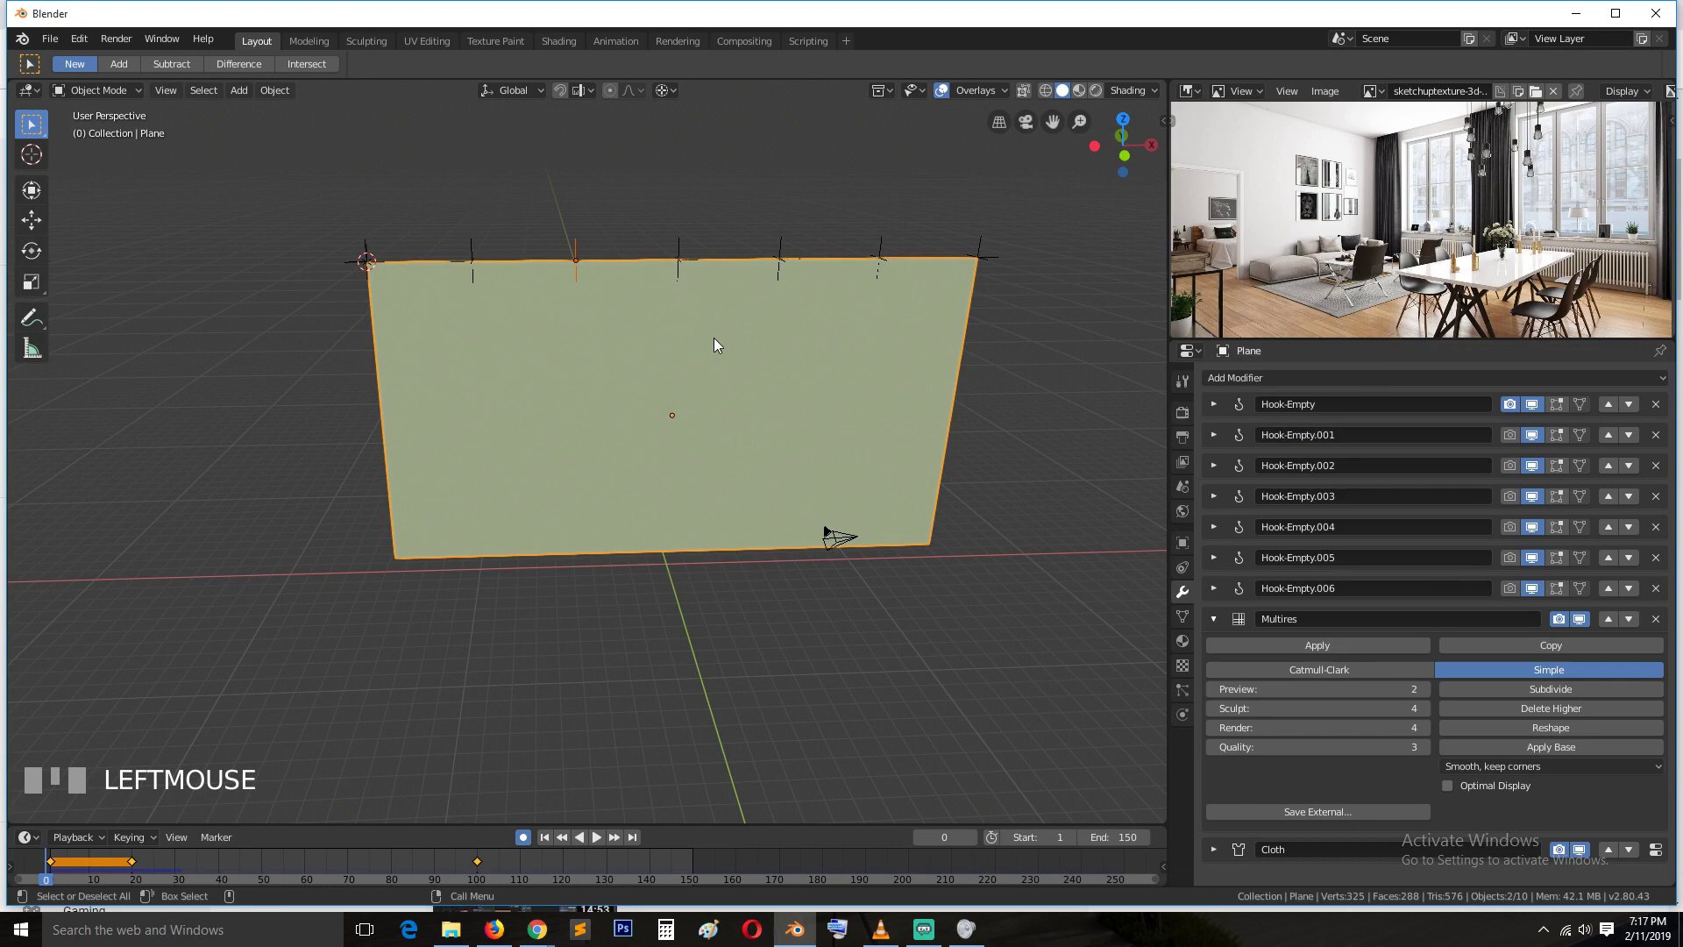
left_click(994, 252)
left_click(933, 418)
left_click_drag(1223, 414, 1313, 423)
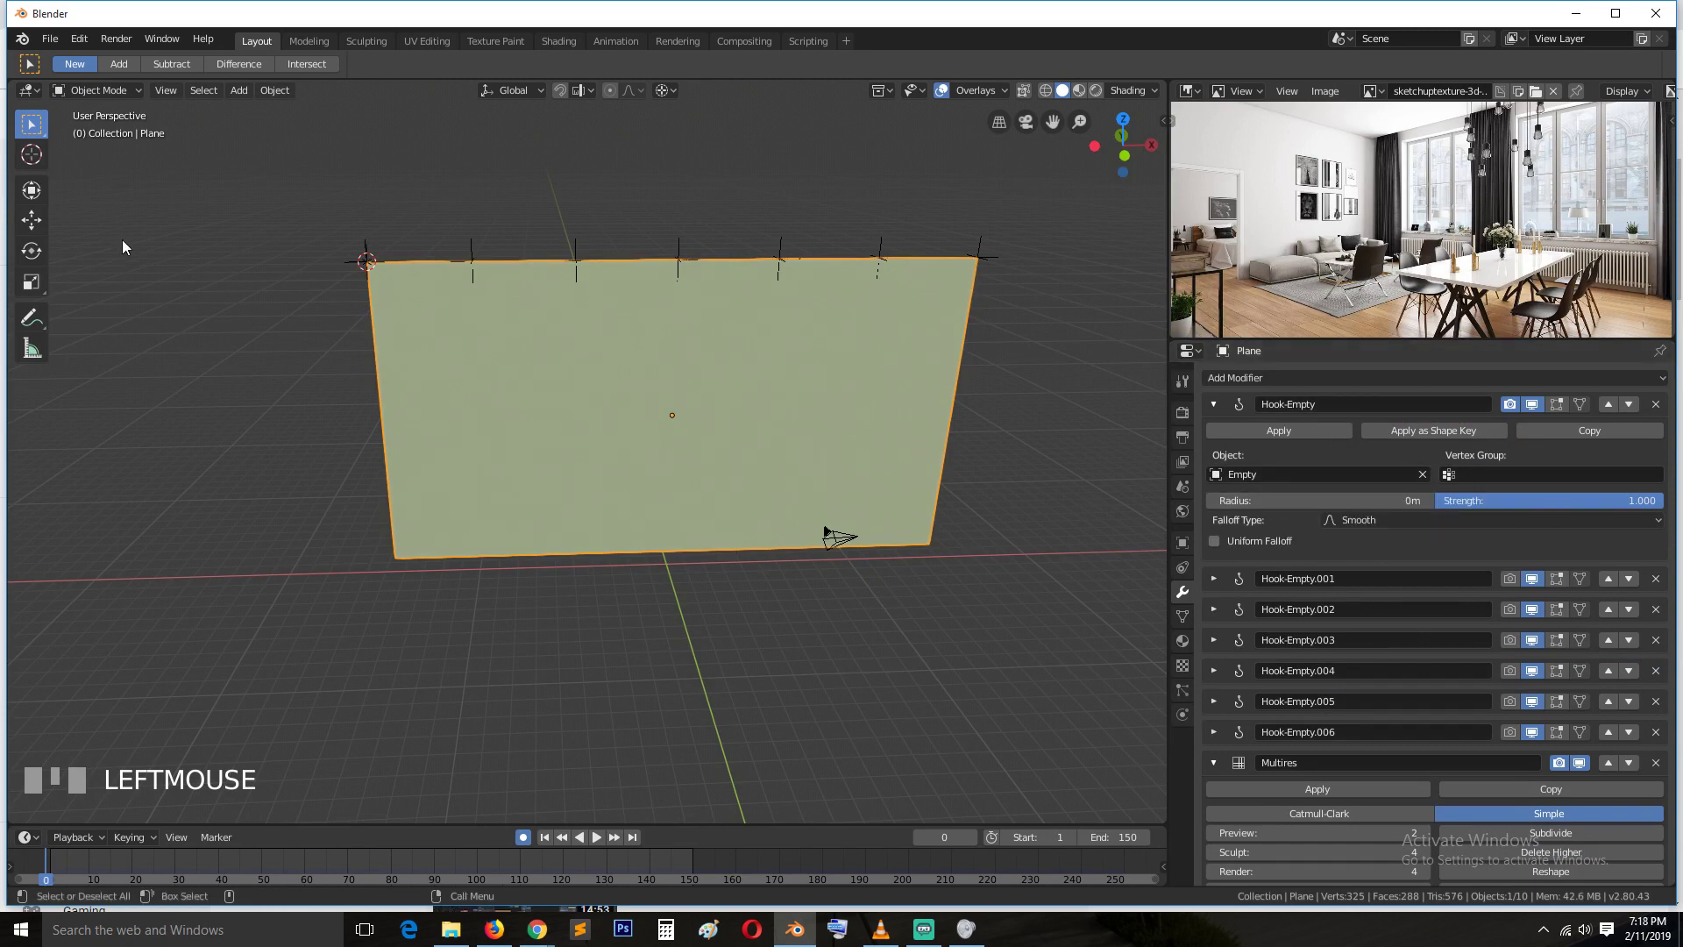
left_click(365, 245)
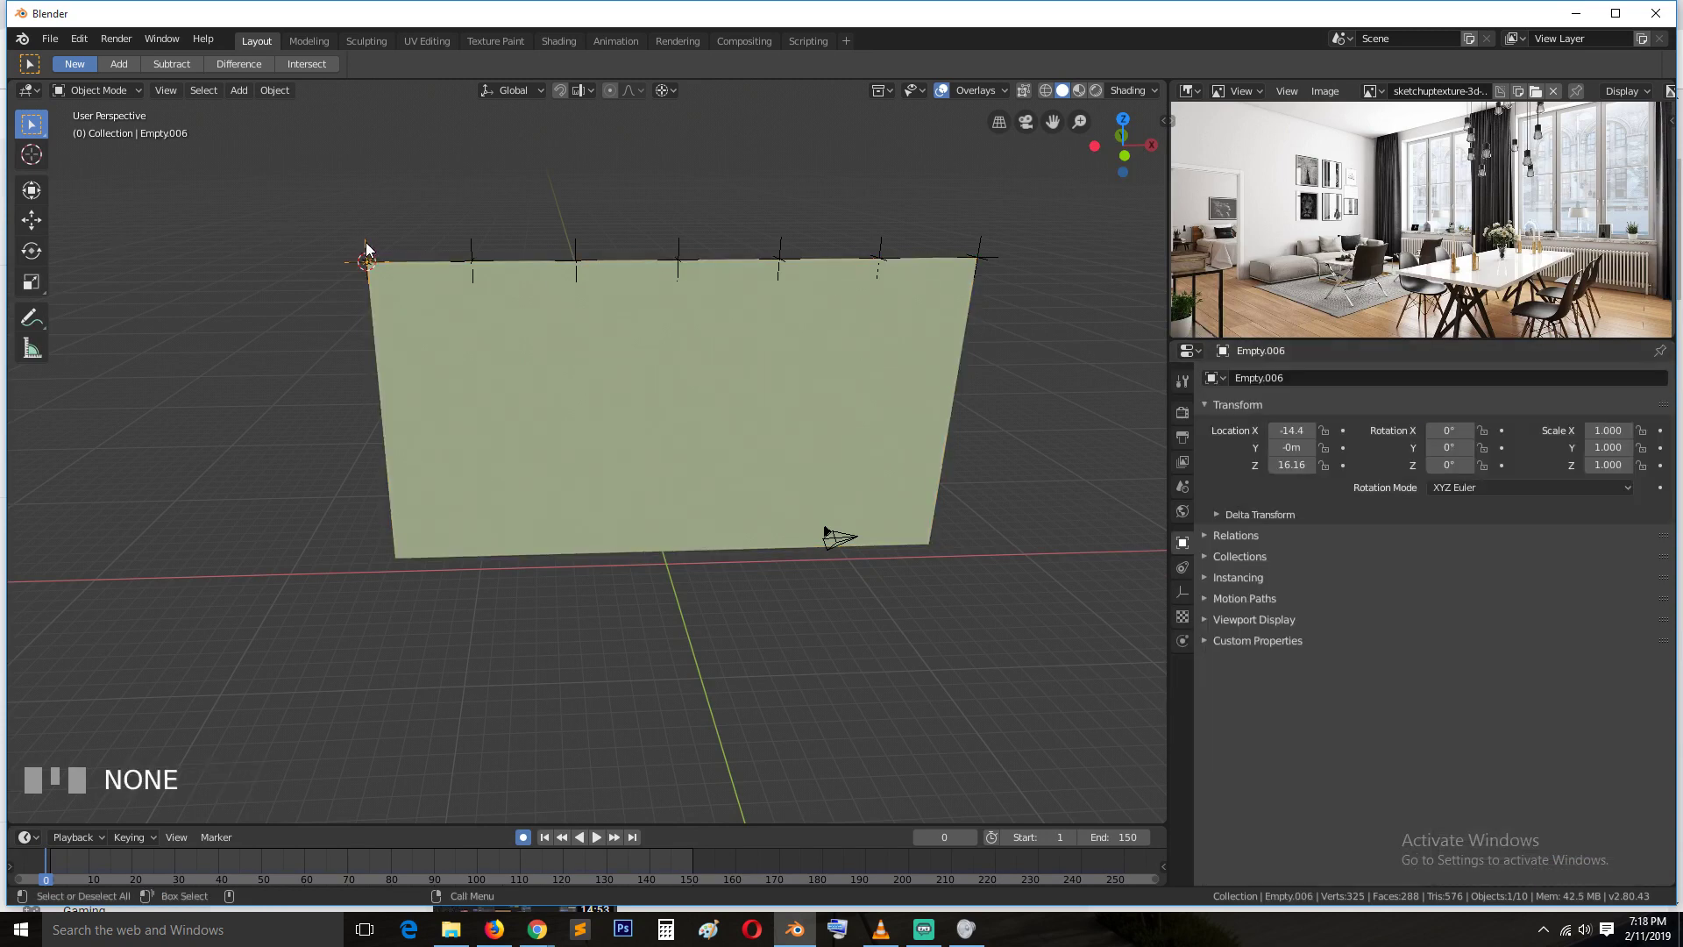
left_click(975, 253)
left_click(984, 249)
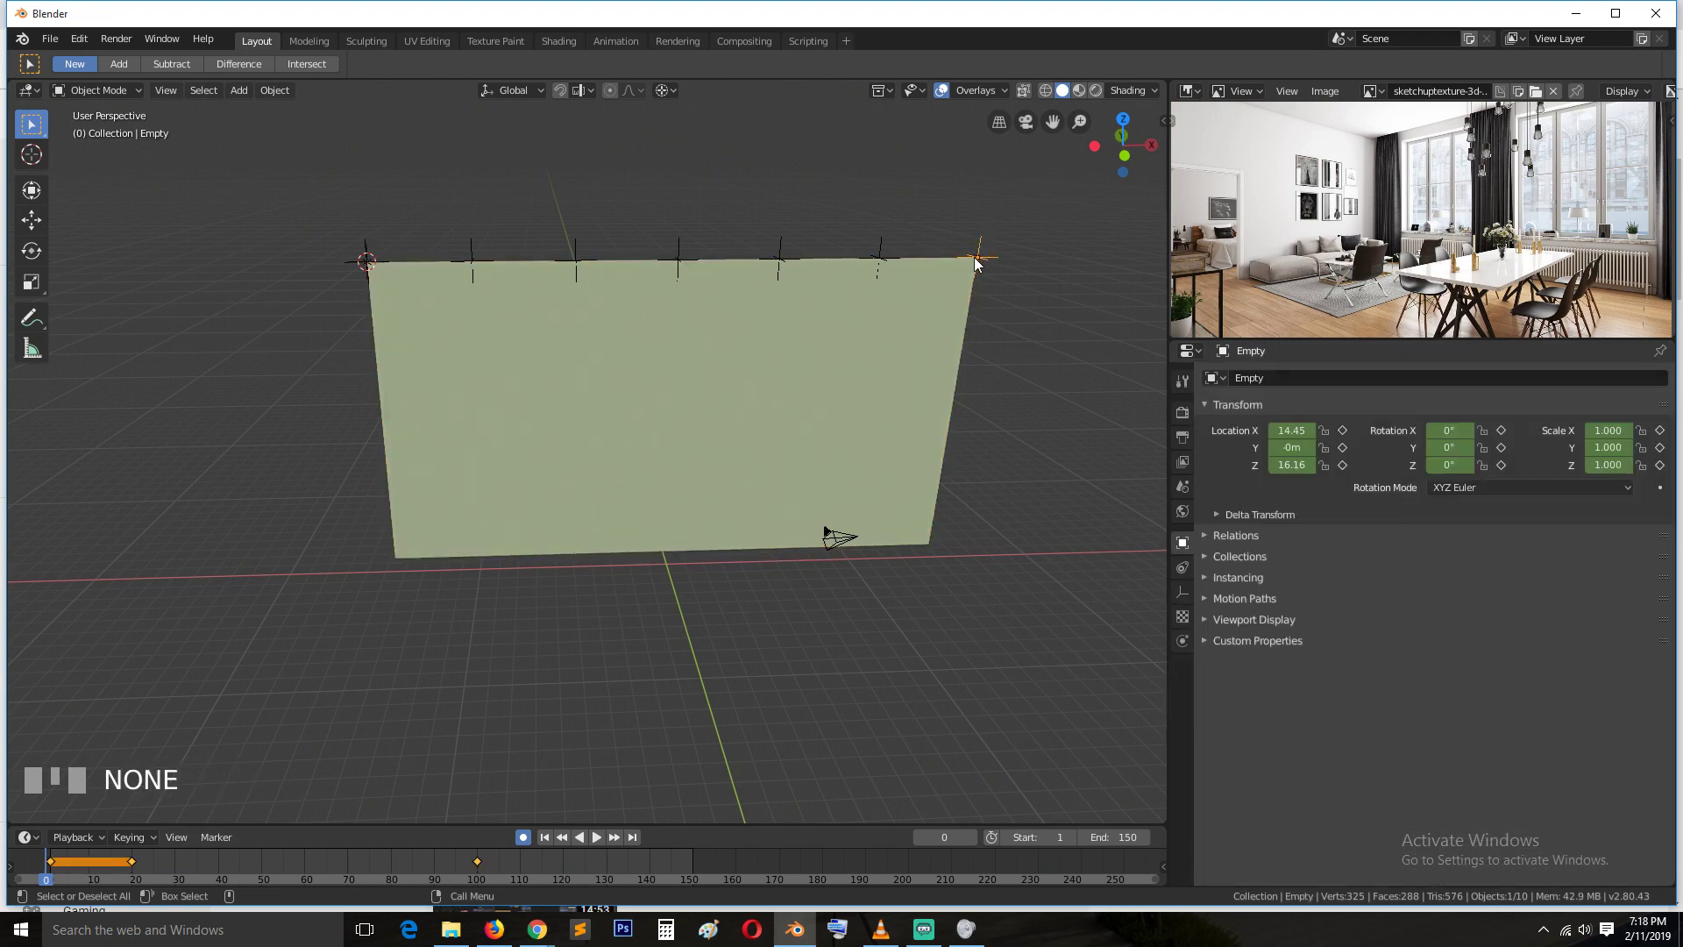
left_click(948, 302)
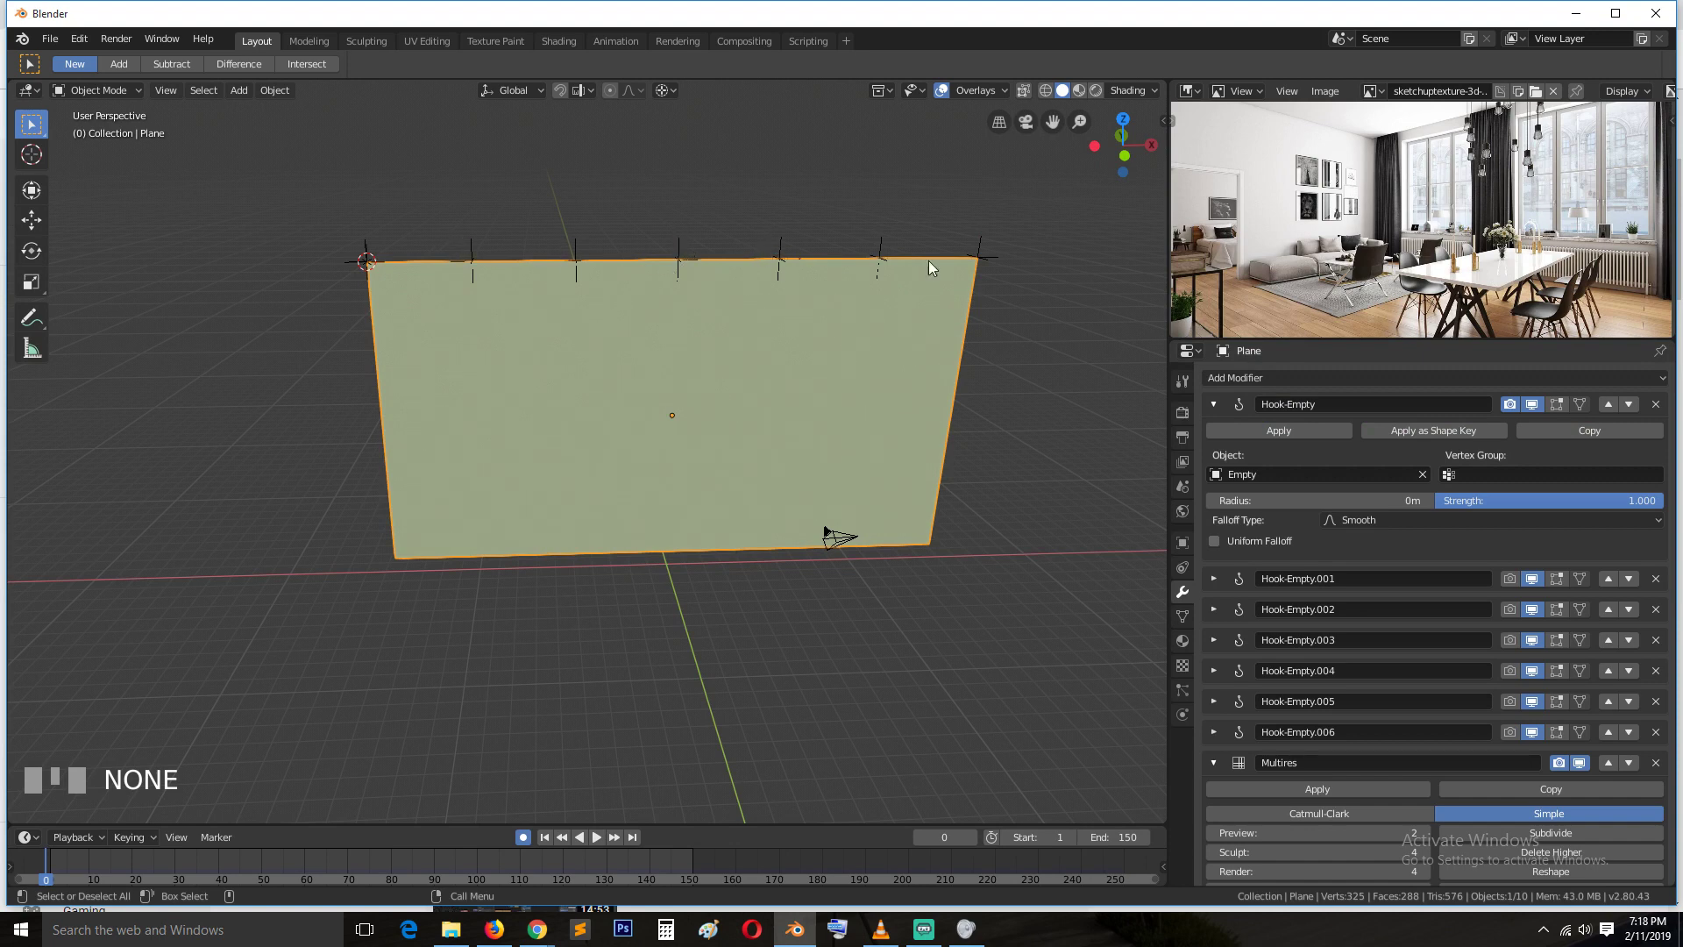
left_click(987, 257)
left_click(836, 378)
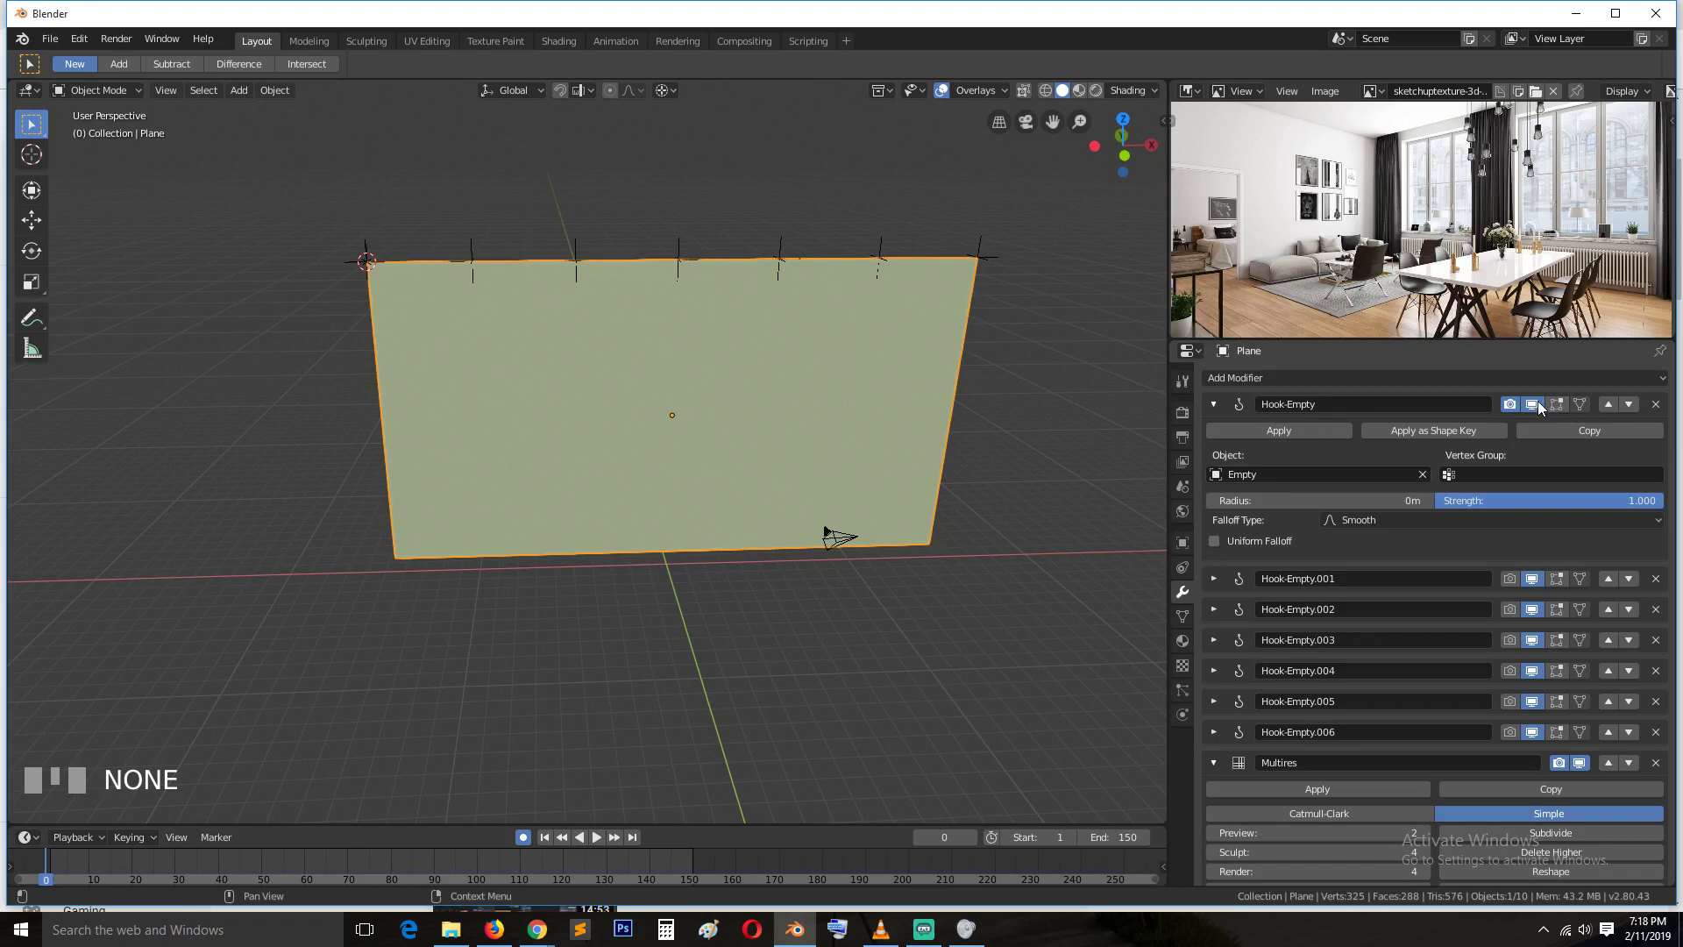
left_click(1217, 408)
left_click_drag(1215, 446, 1344, 438)
left_click(888, 246)
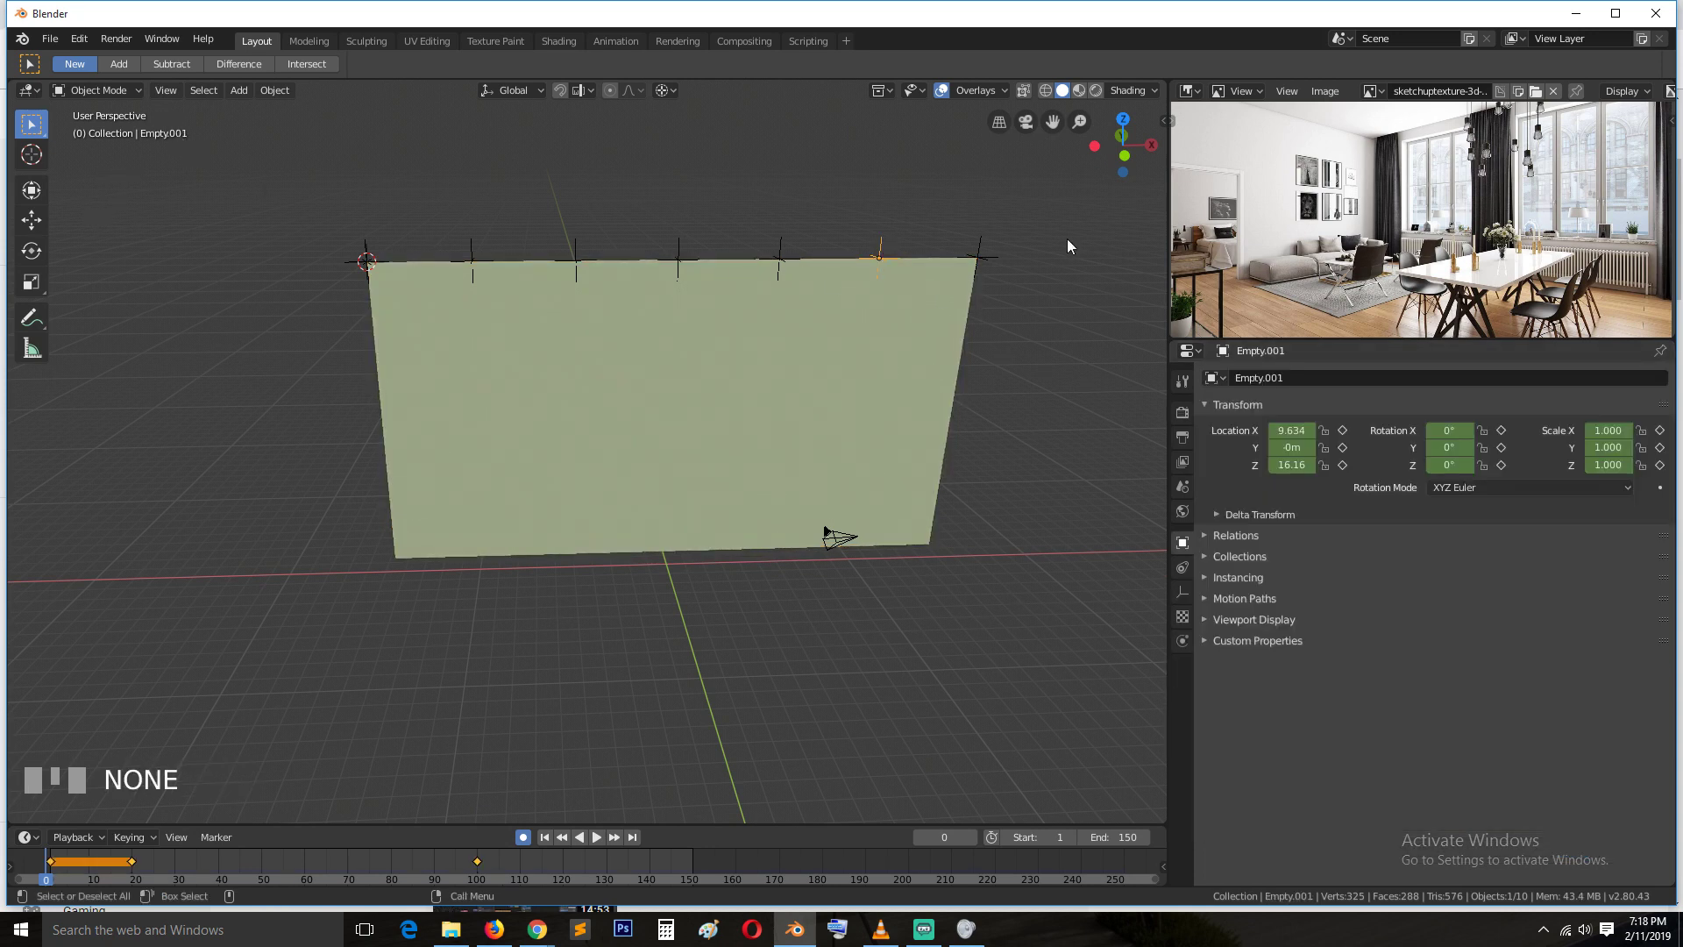
left_click(948, 297)
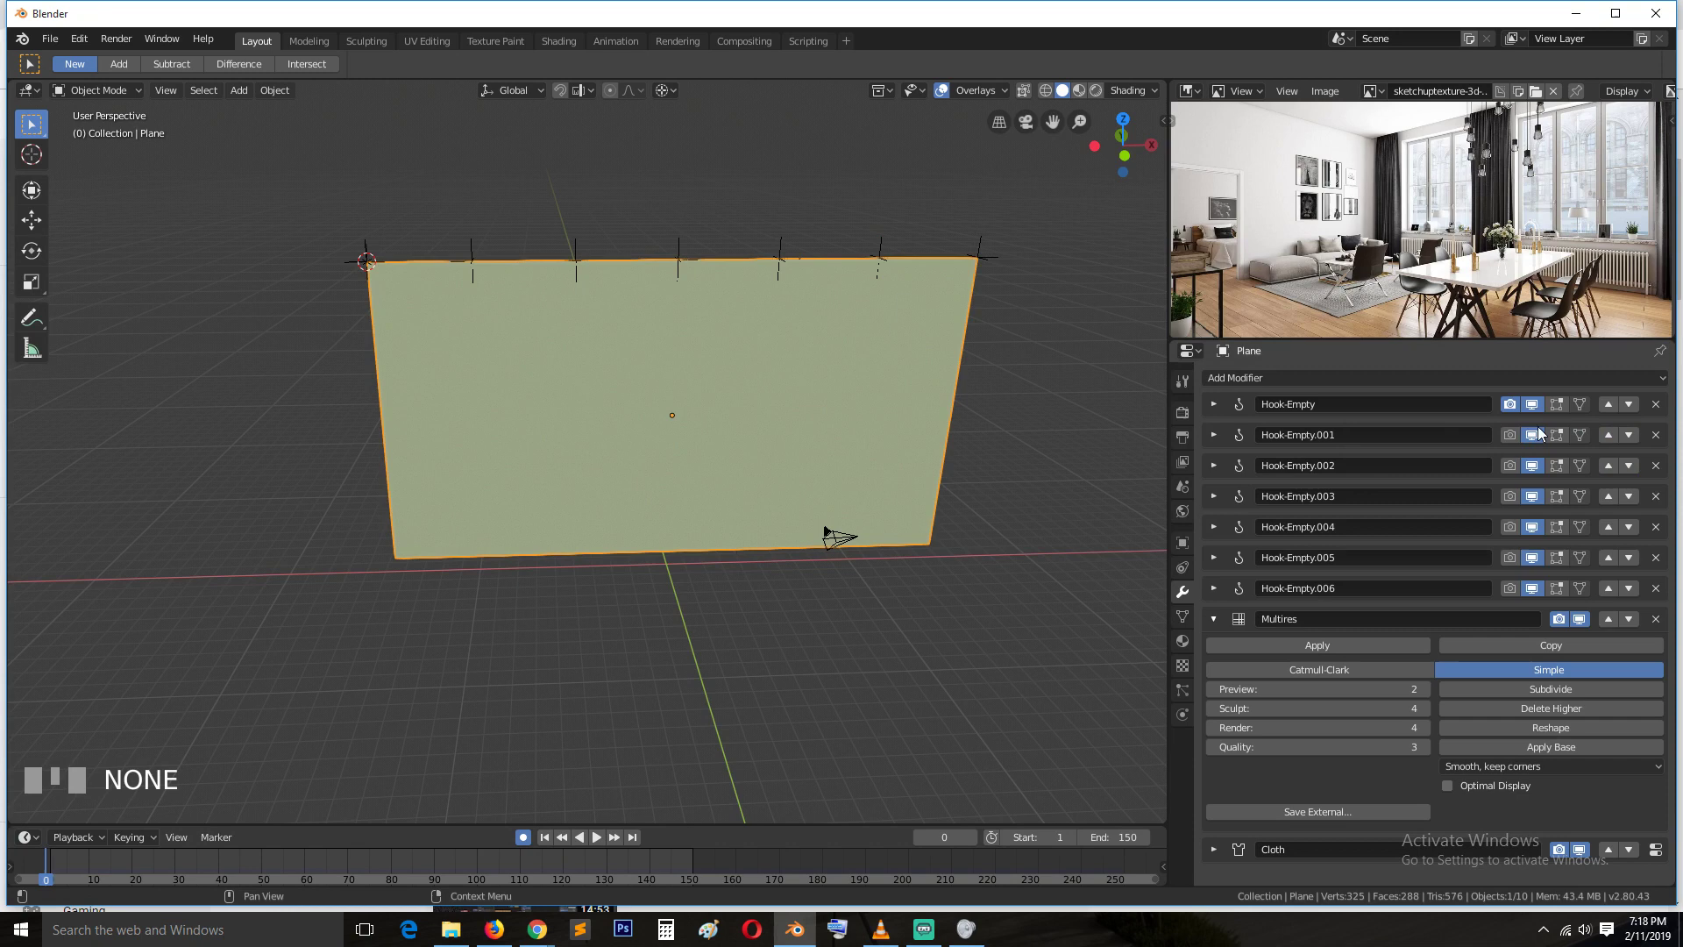
Disable Hook-Empty.001, .003 and .005 and replay the cloth so the curtain sags between pins
left_click_drag(1536, 442, 1526, 409)
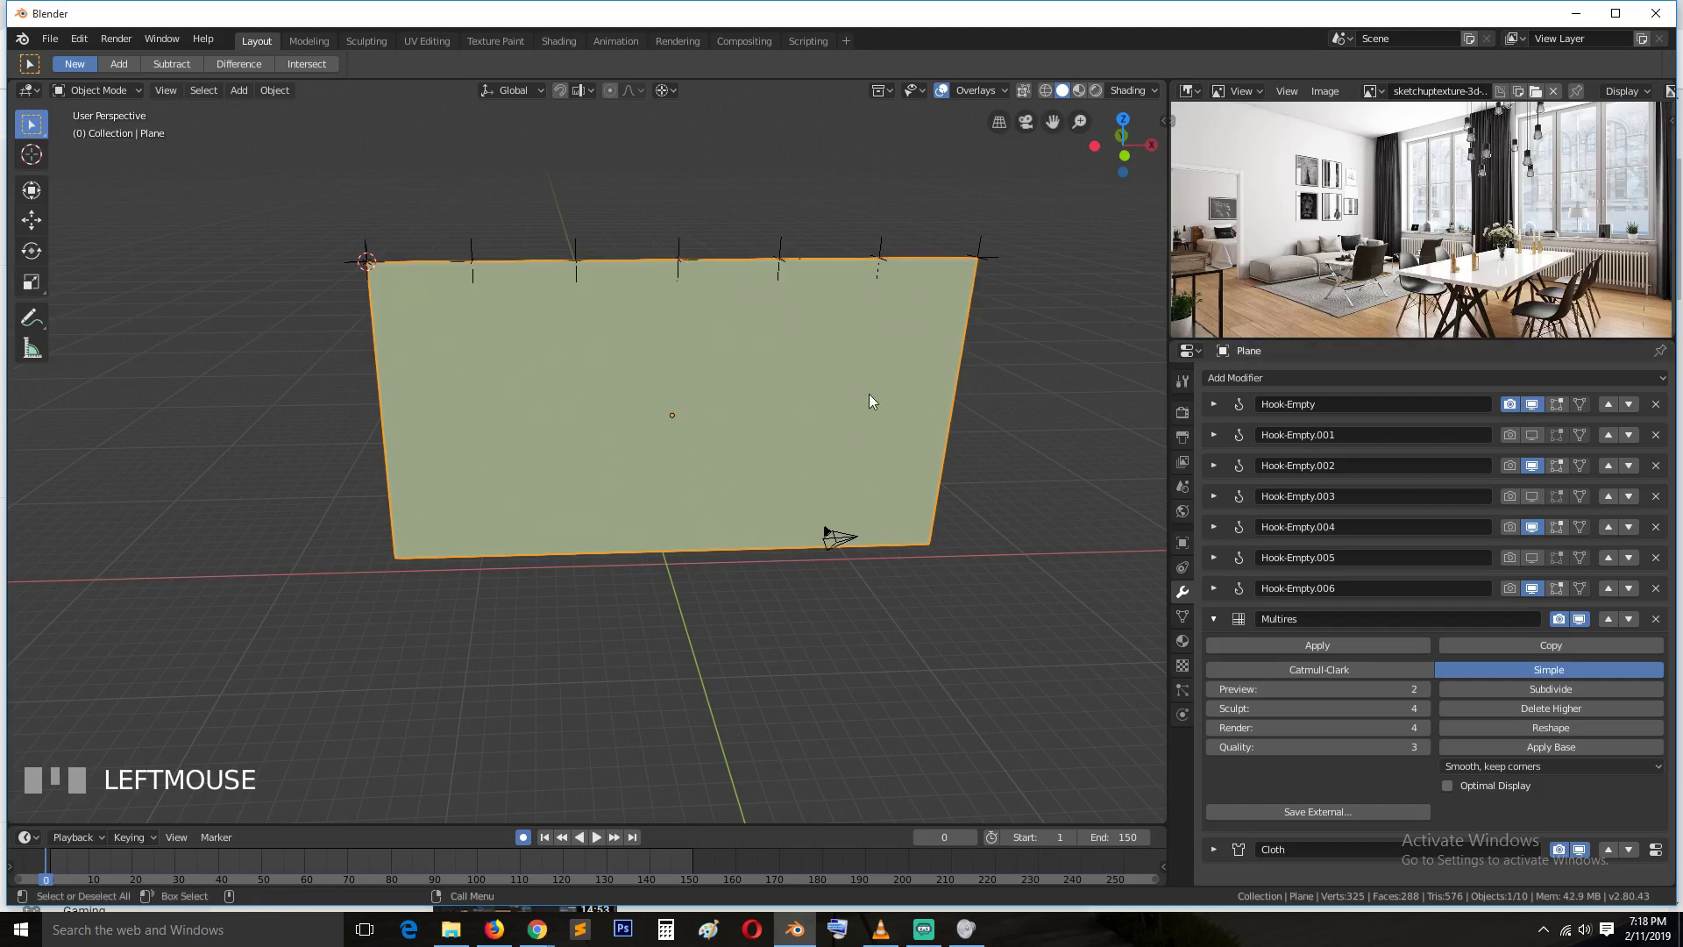
key("space")
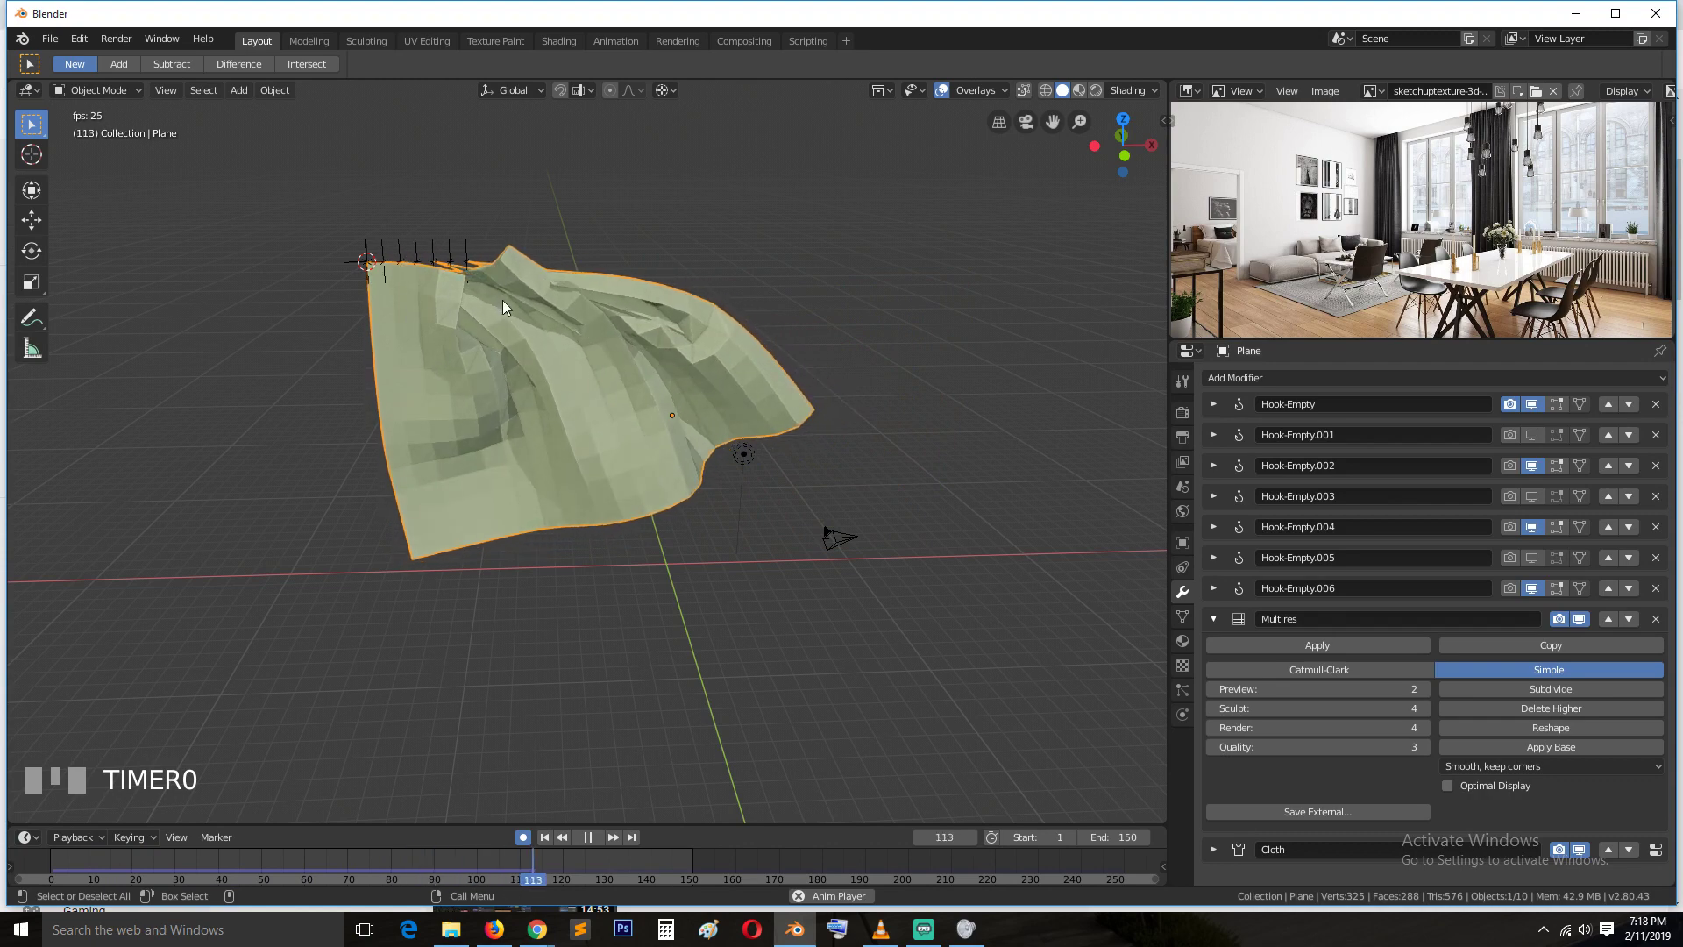
Zoom toward the denser subdivided curtain as the cloth simulation plays
scroll("up", 3)
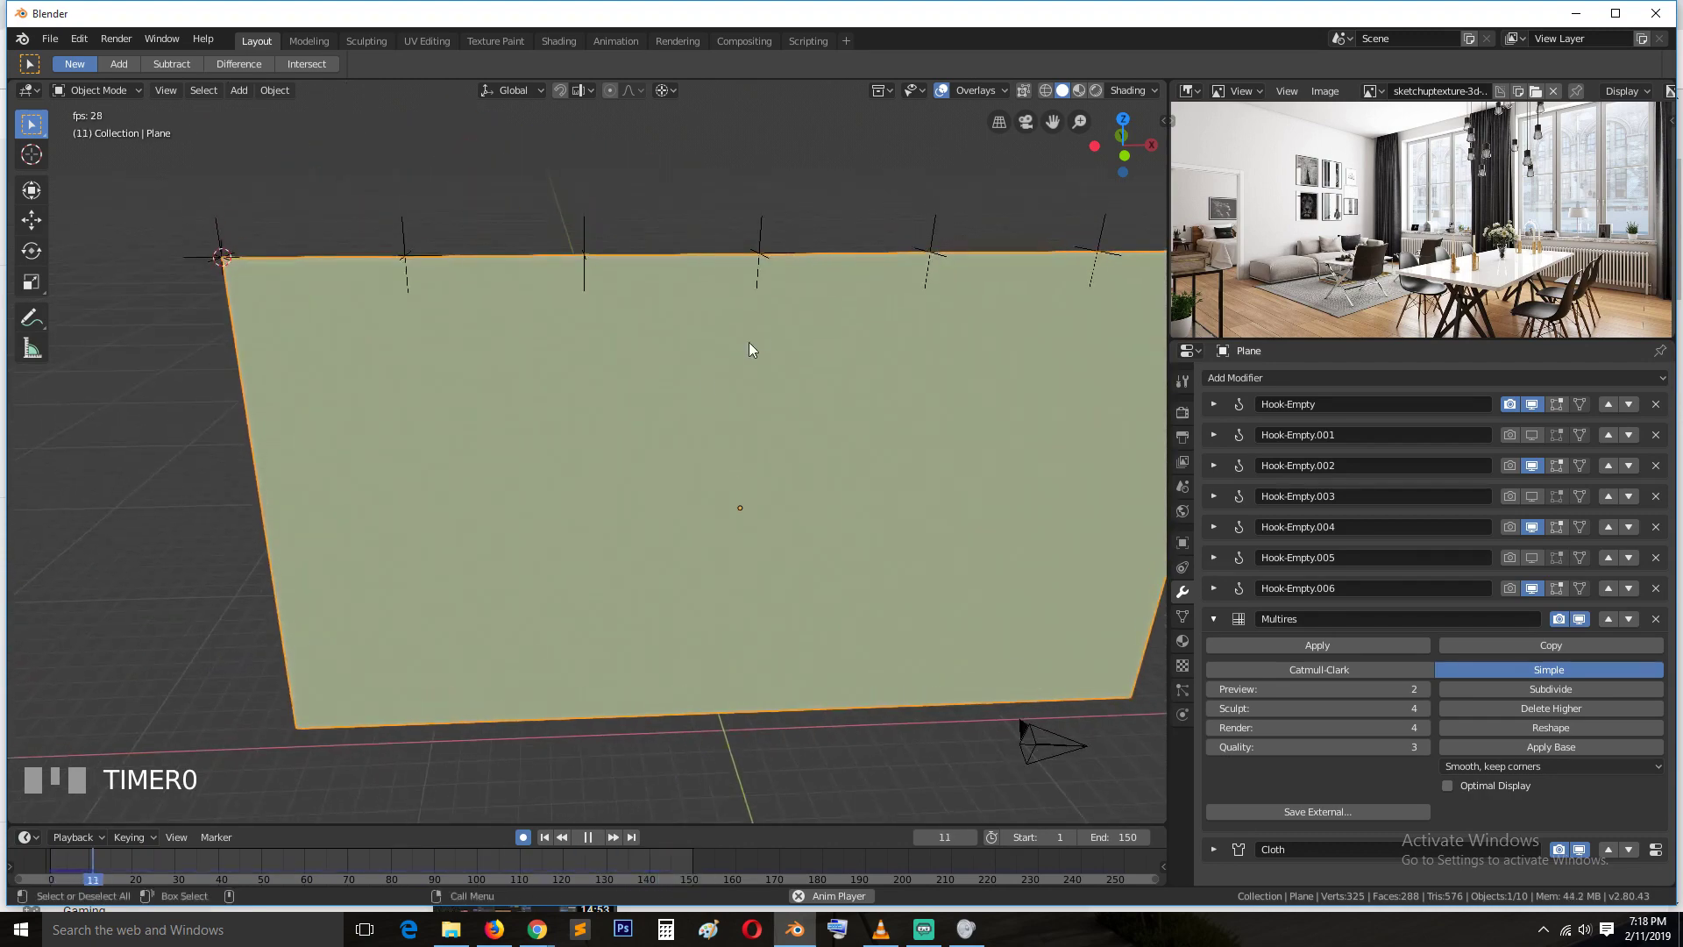
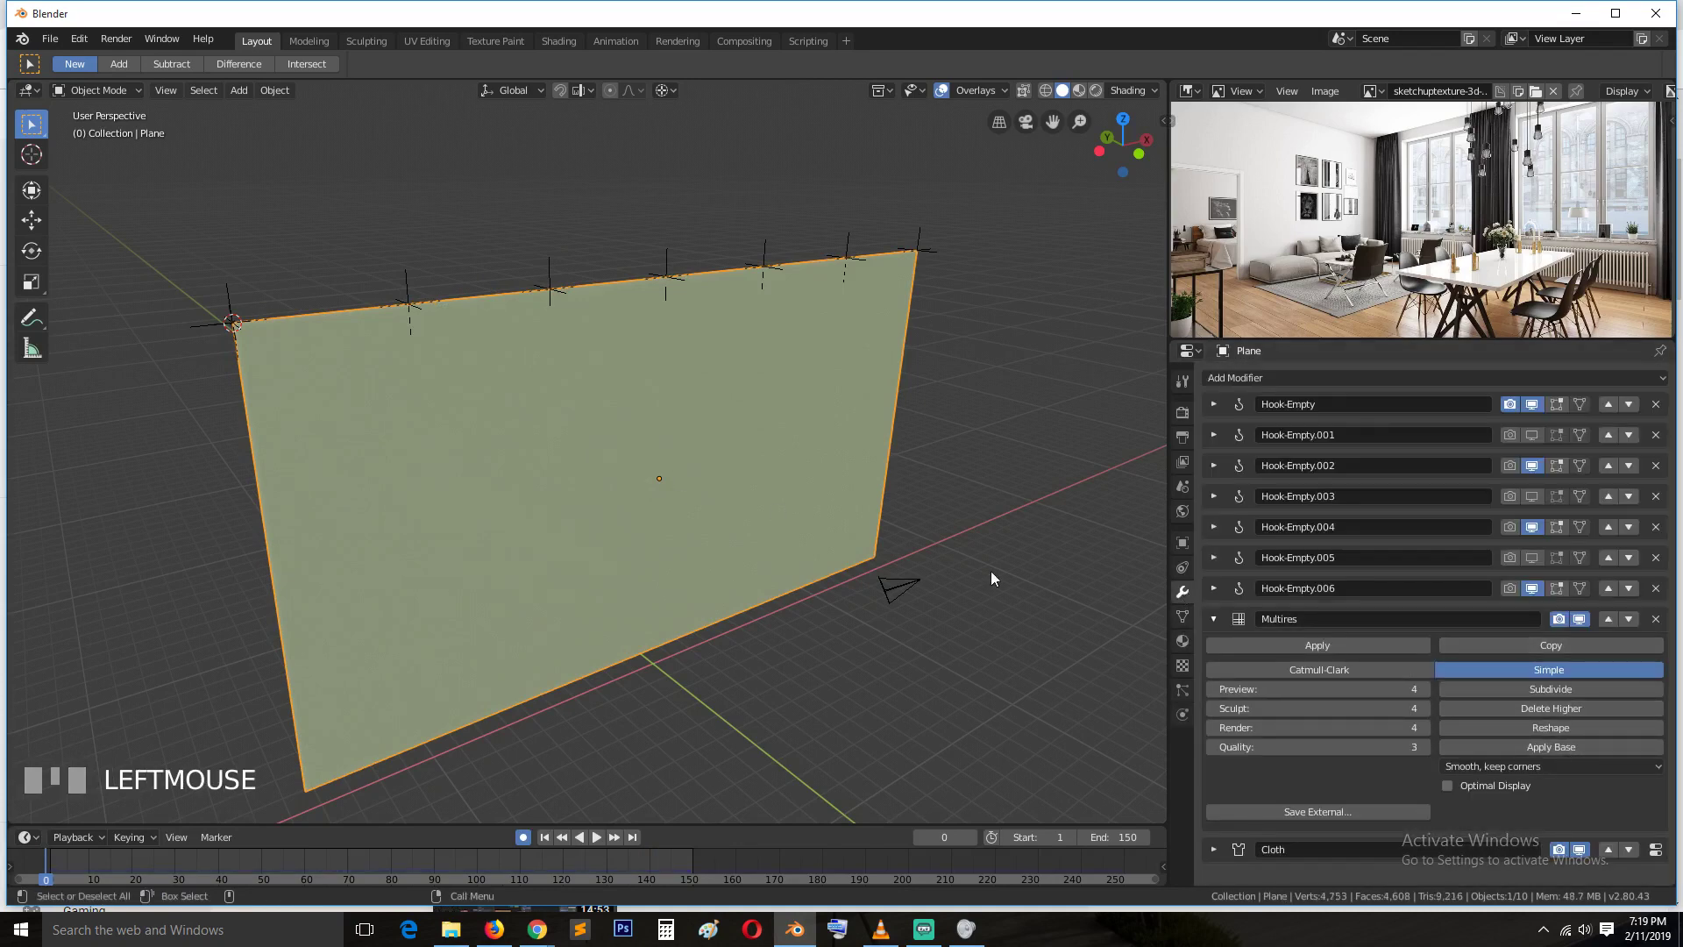
Stop the cloth at about frame 32 and collapse the Multires and Cloth modifier panels
key("space")
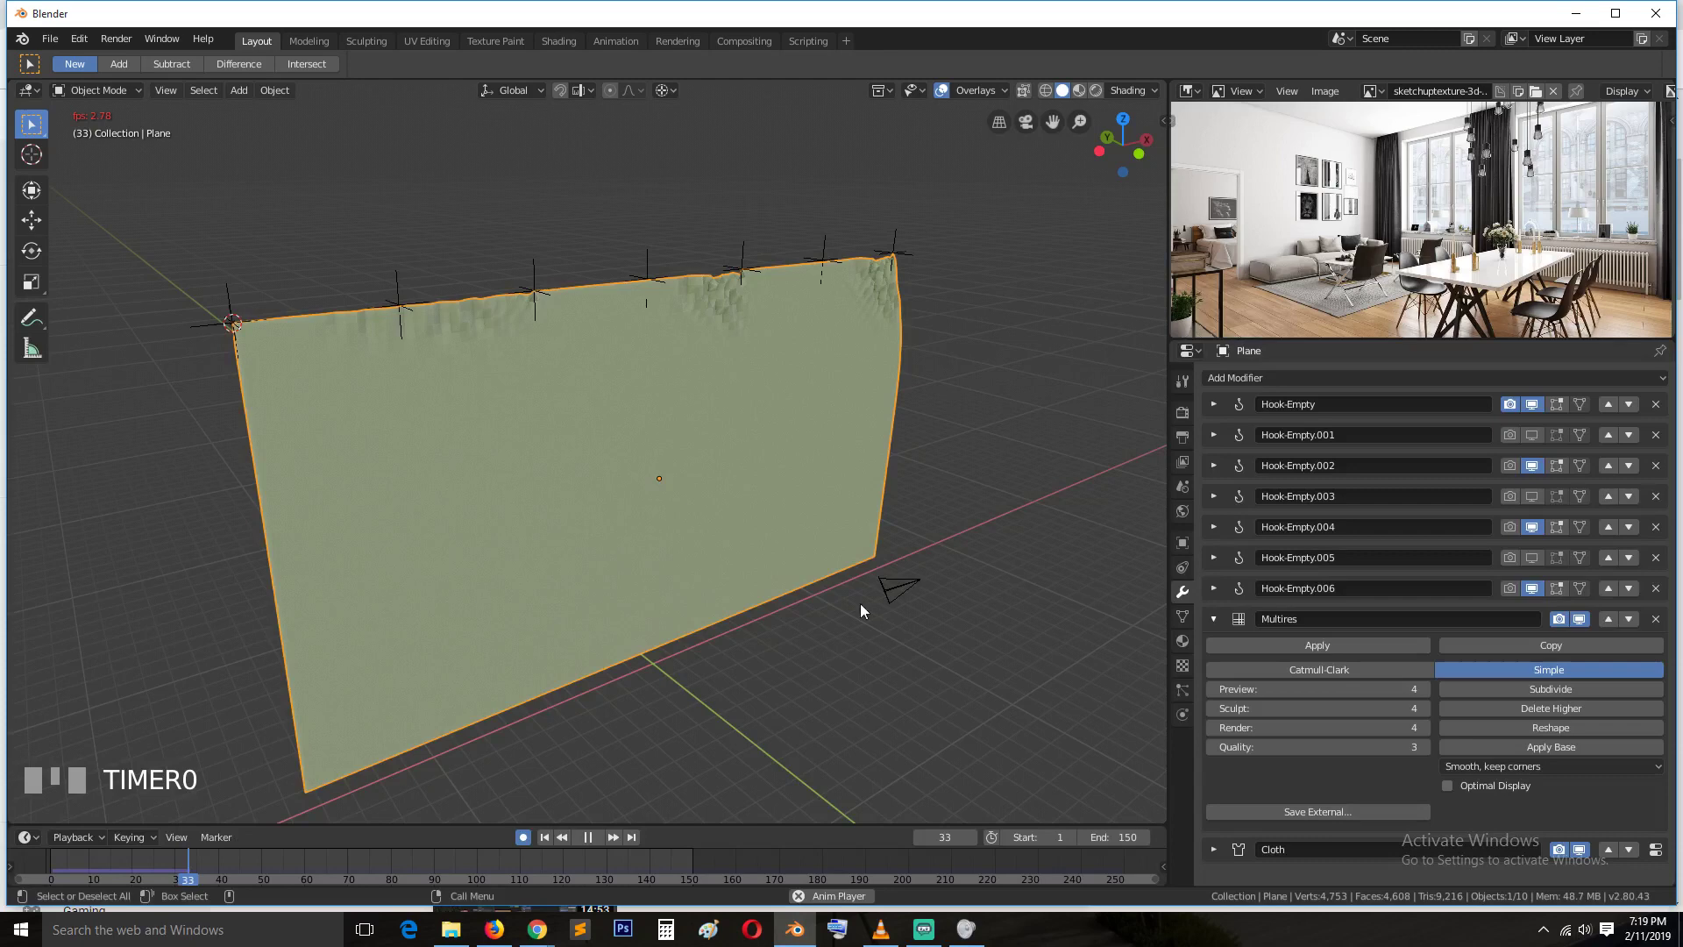
key("Escape")
right_click(178, 869)
left_click(166, 864)
left_click(552, 579)
Zoom in on the wrinkles bunching along the curtain's pinned top edge
left_click_drag(679, 432, 442, 416)
scroll("up", 3)
scroll("up", 3)
left_click(443, 415)
left_click_drag(442, 415, 1216, 625)
Apply the Multires and Cloth modifiers at frame 134 so the draped shape is baked in
left_click(1217, 625)
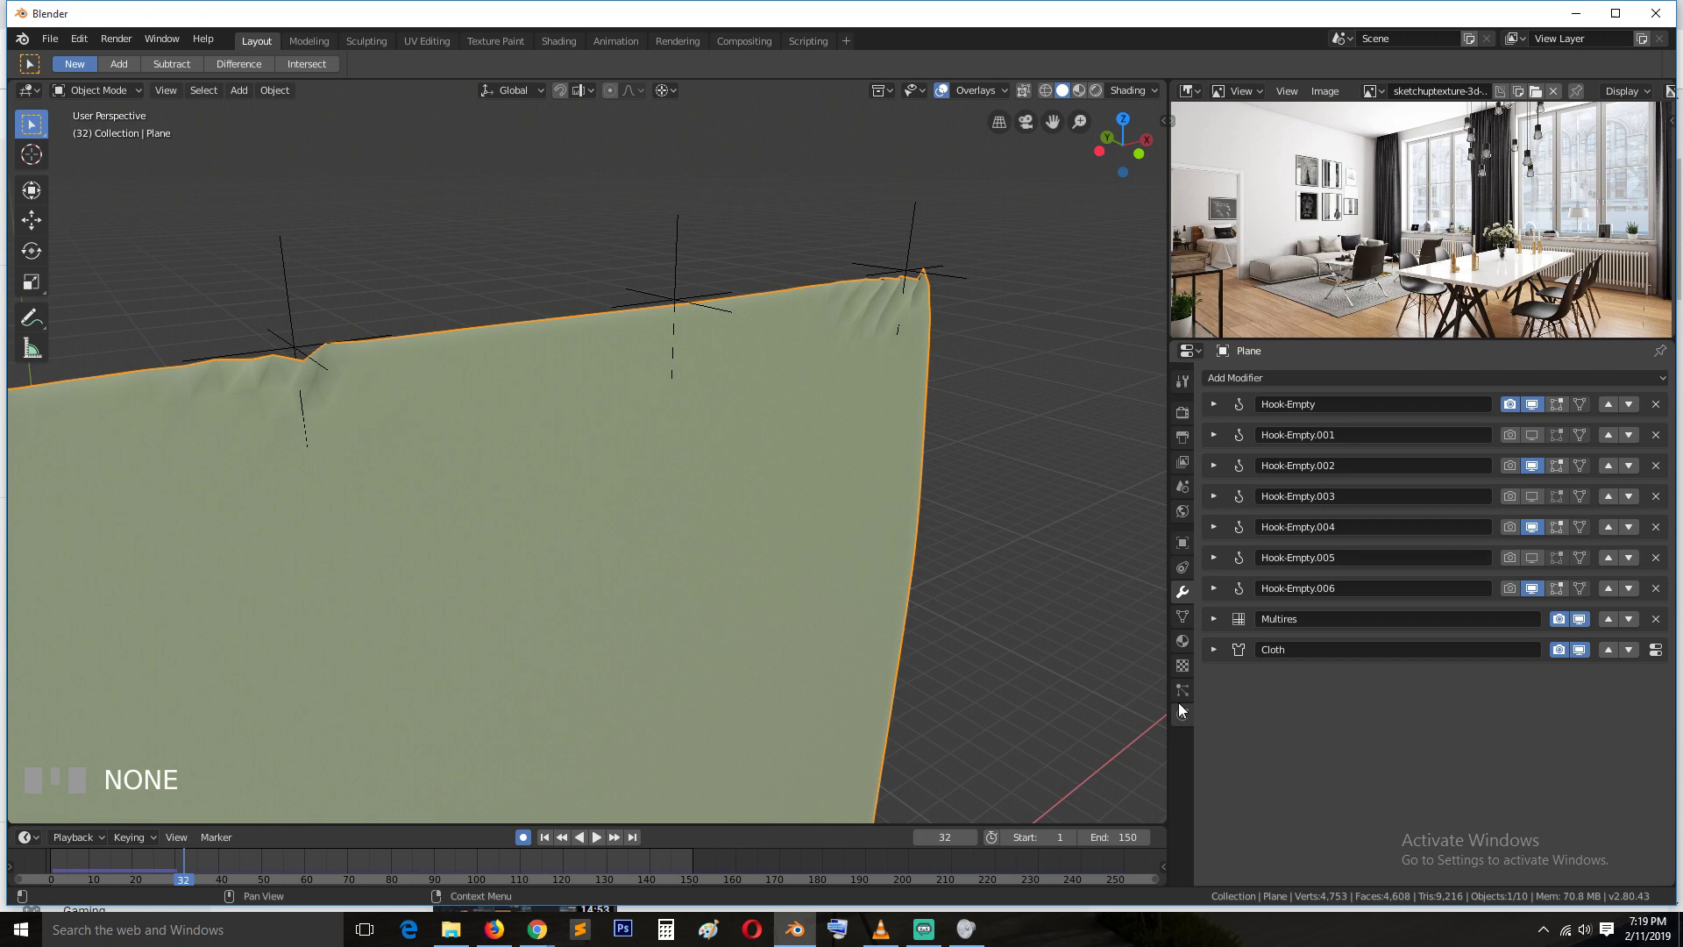
left_click_drag(1186, 717, 429, 771)
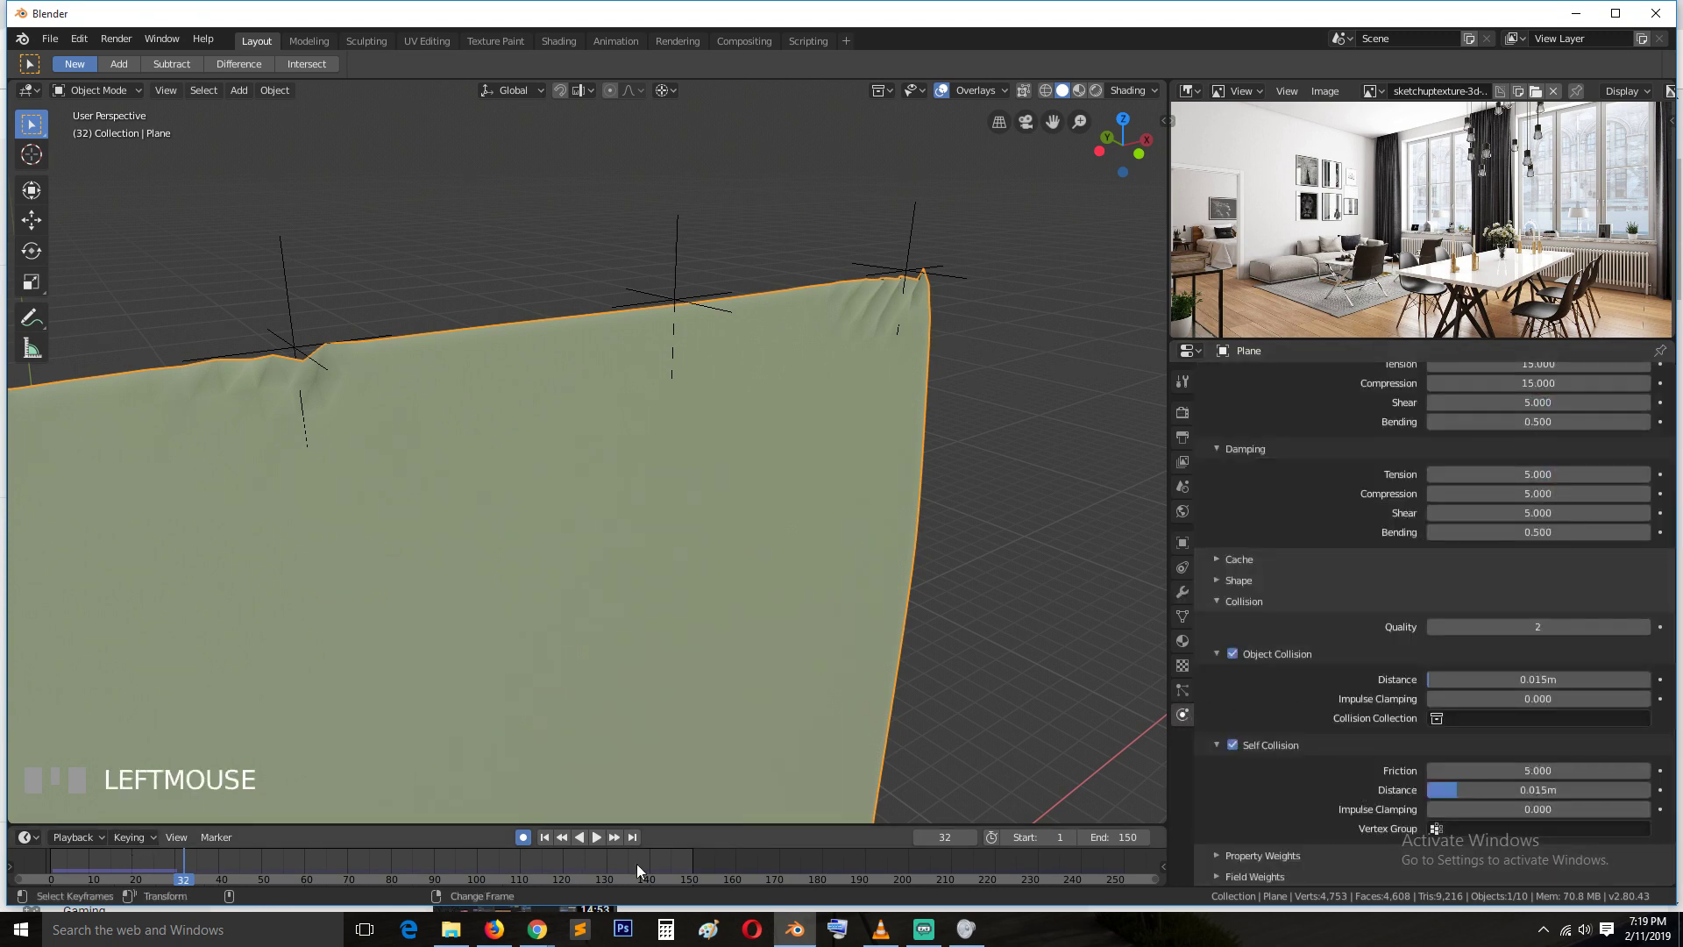
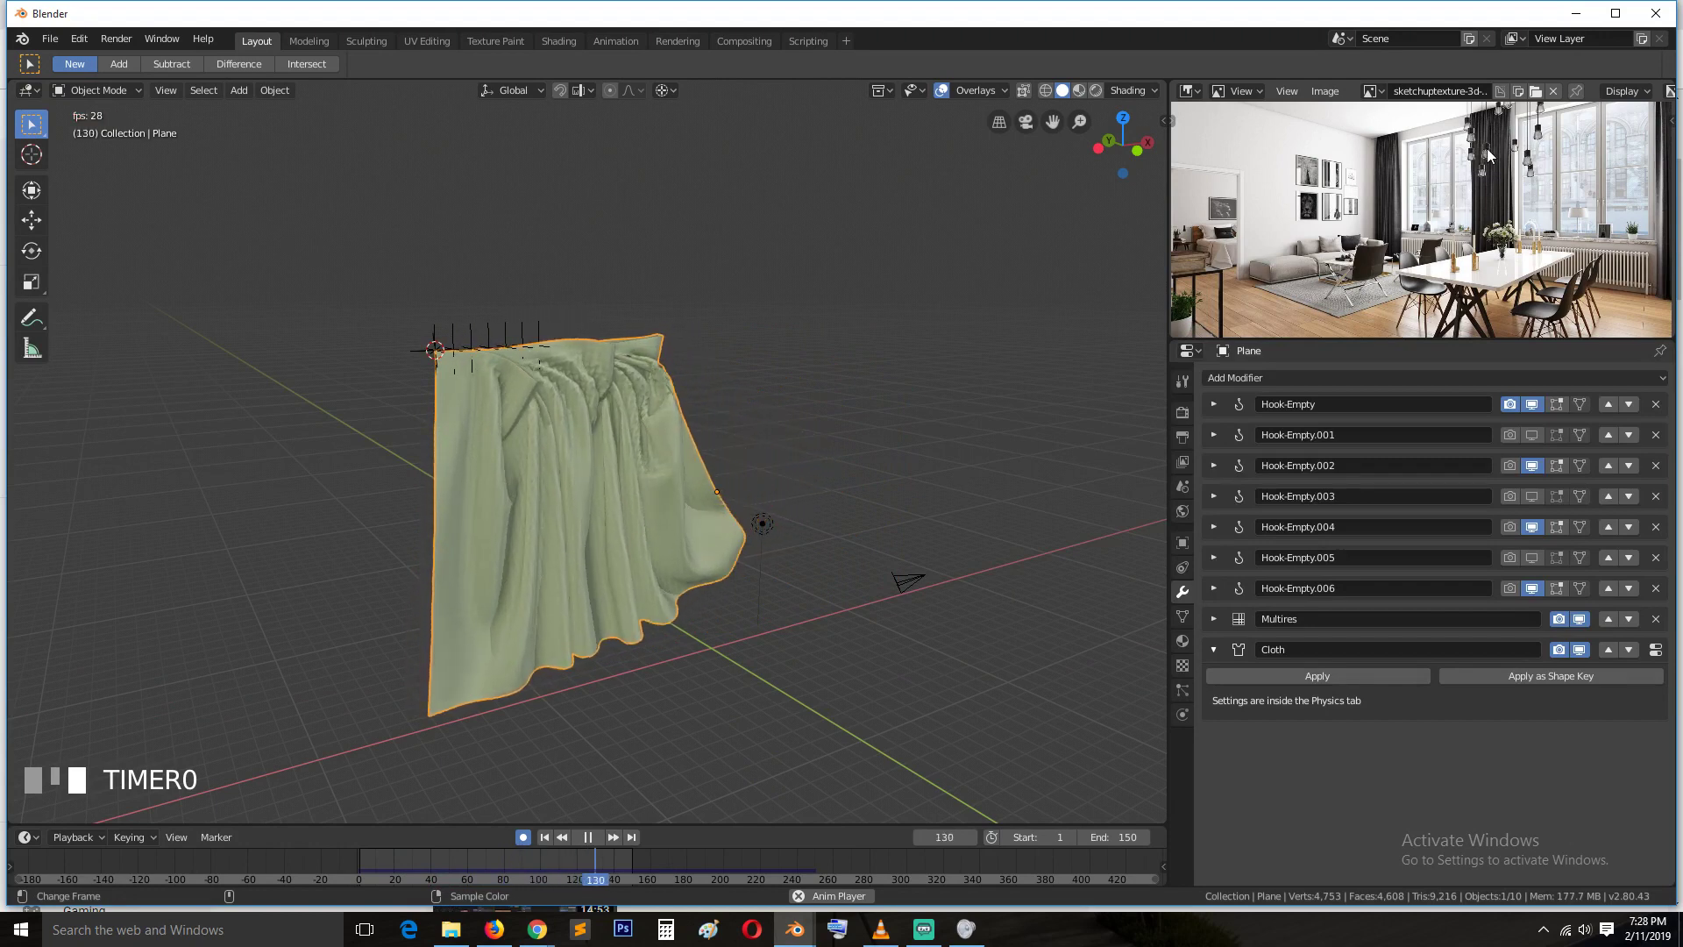
key("space")
left_click_drag(482, 866, 572, 866)
left_click_drag(457, 864, 1222, 630)
left_click_drag(1222, 631, 1259, 653)
Apply all seven Hook-Empty modifiers to the curtain plane
left_click(1258, 653)
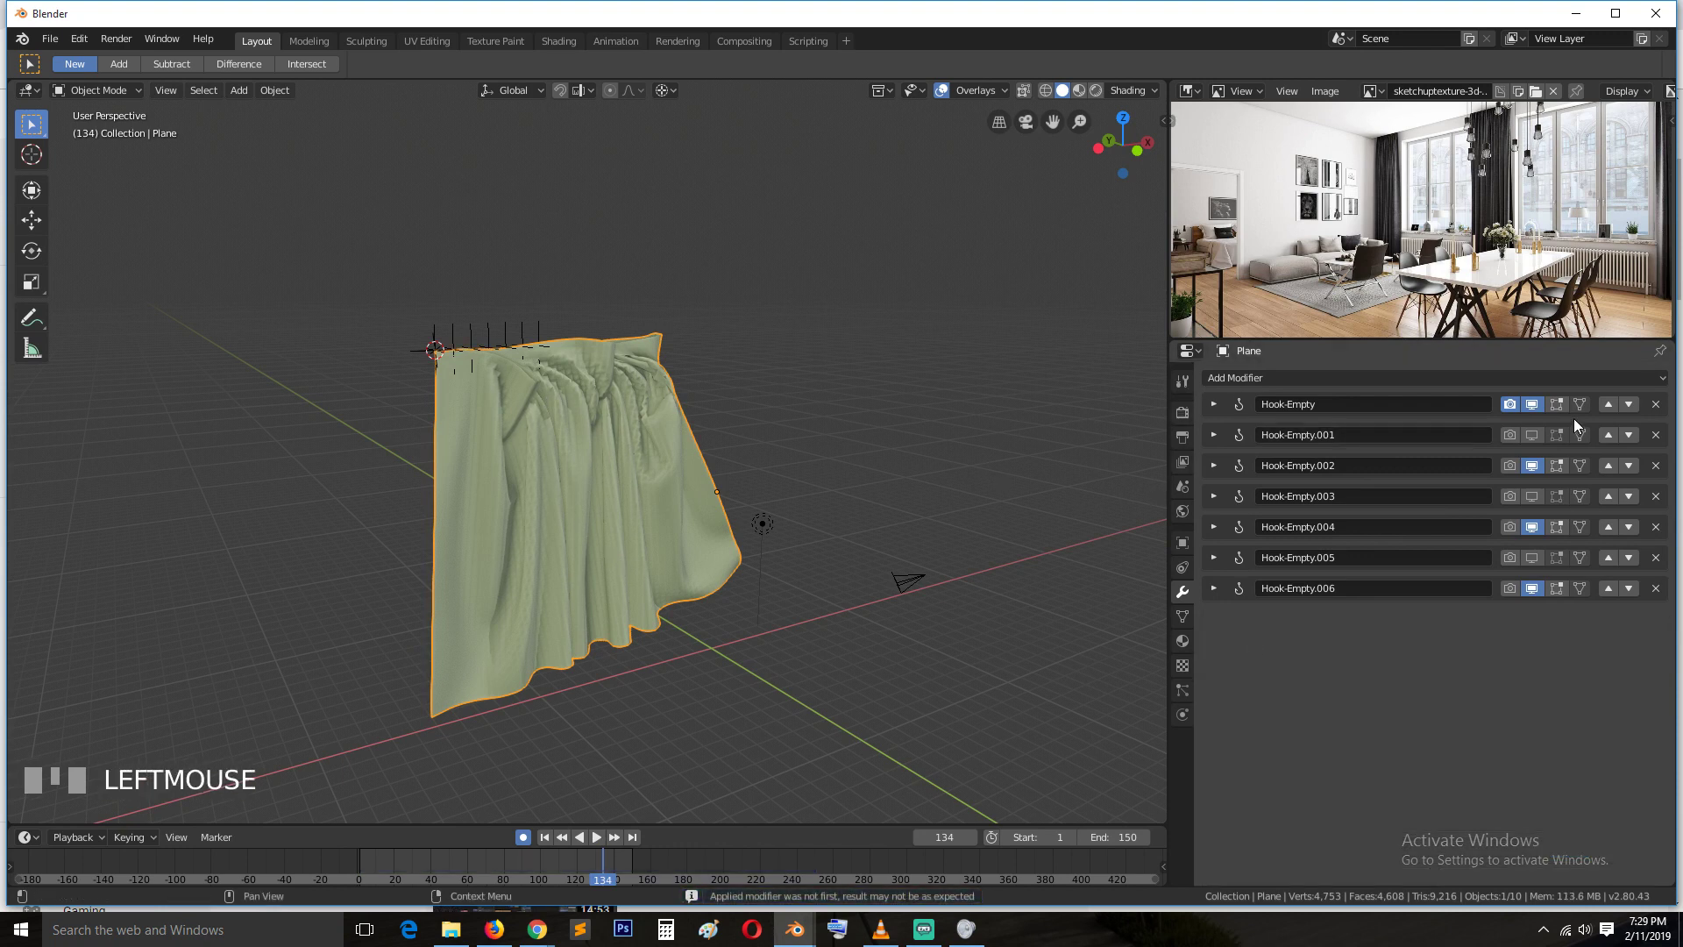
left_click(1665, 408)
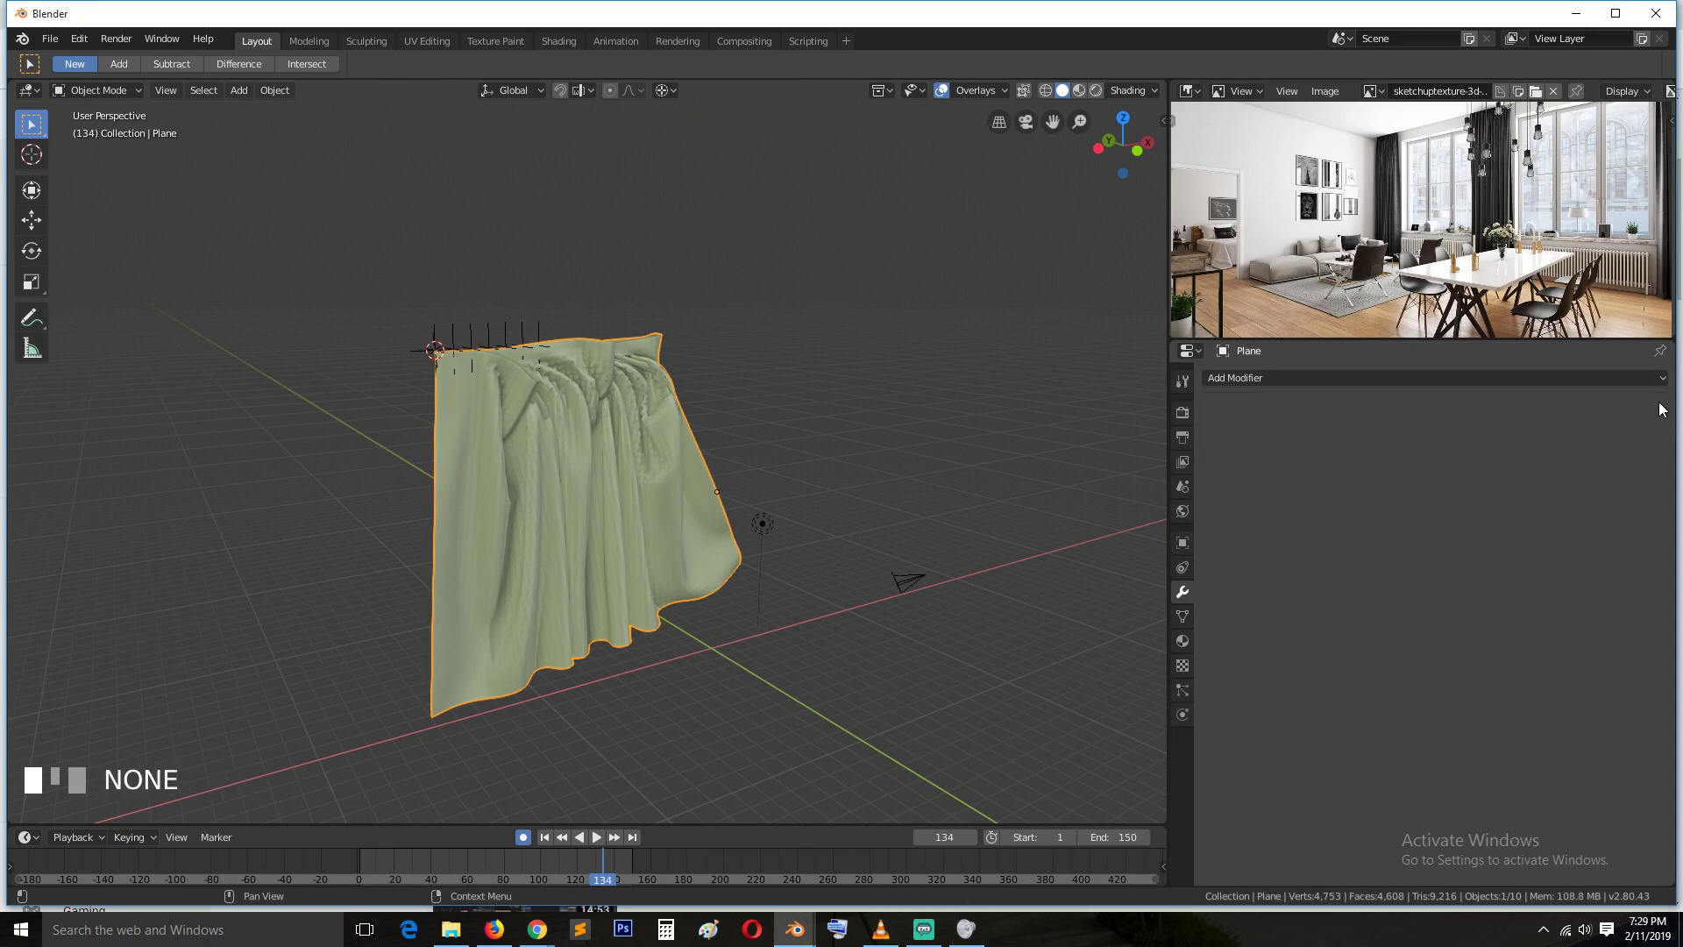
left_click(534, 447)
key("g")
right_click(881, 397)
scroll("up", 3)
key("alt+a")
key("`")
left_click(494, 441)
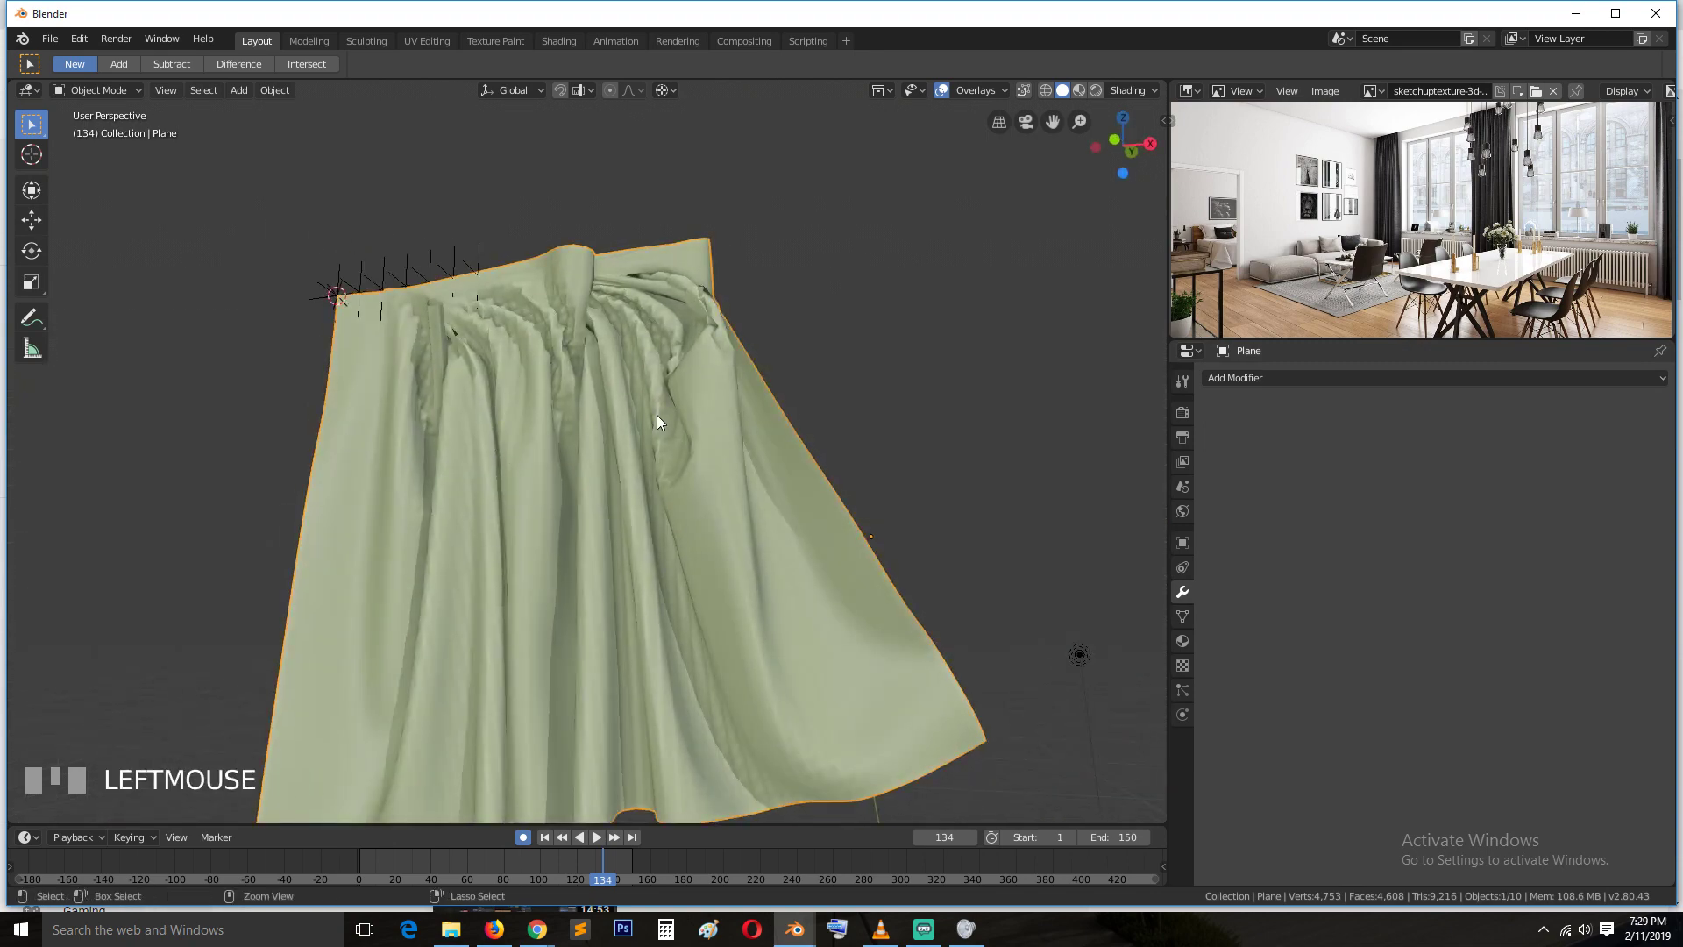
Add a level-2 Subdivision Surface modifier and inspect the smoothed drape
key("ctrl+2")
key("alt+a")
key("`")
scroll("up", 3)
key("`")
scroll("down", 3)
key("`")
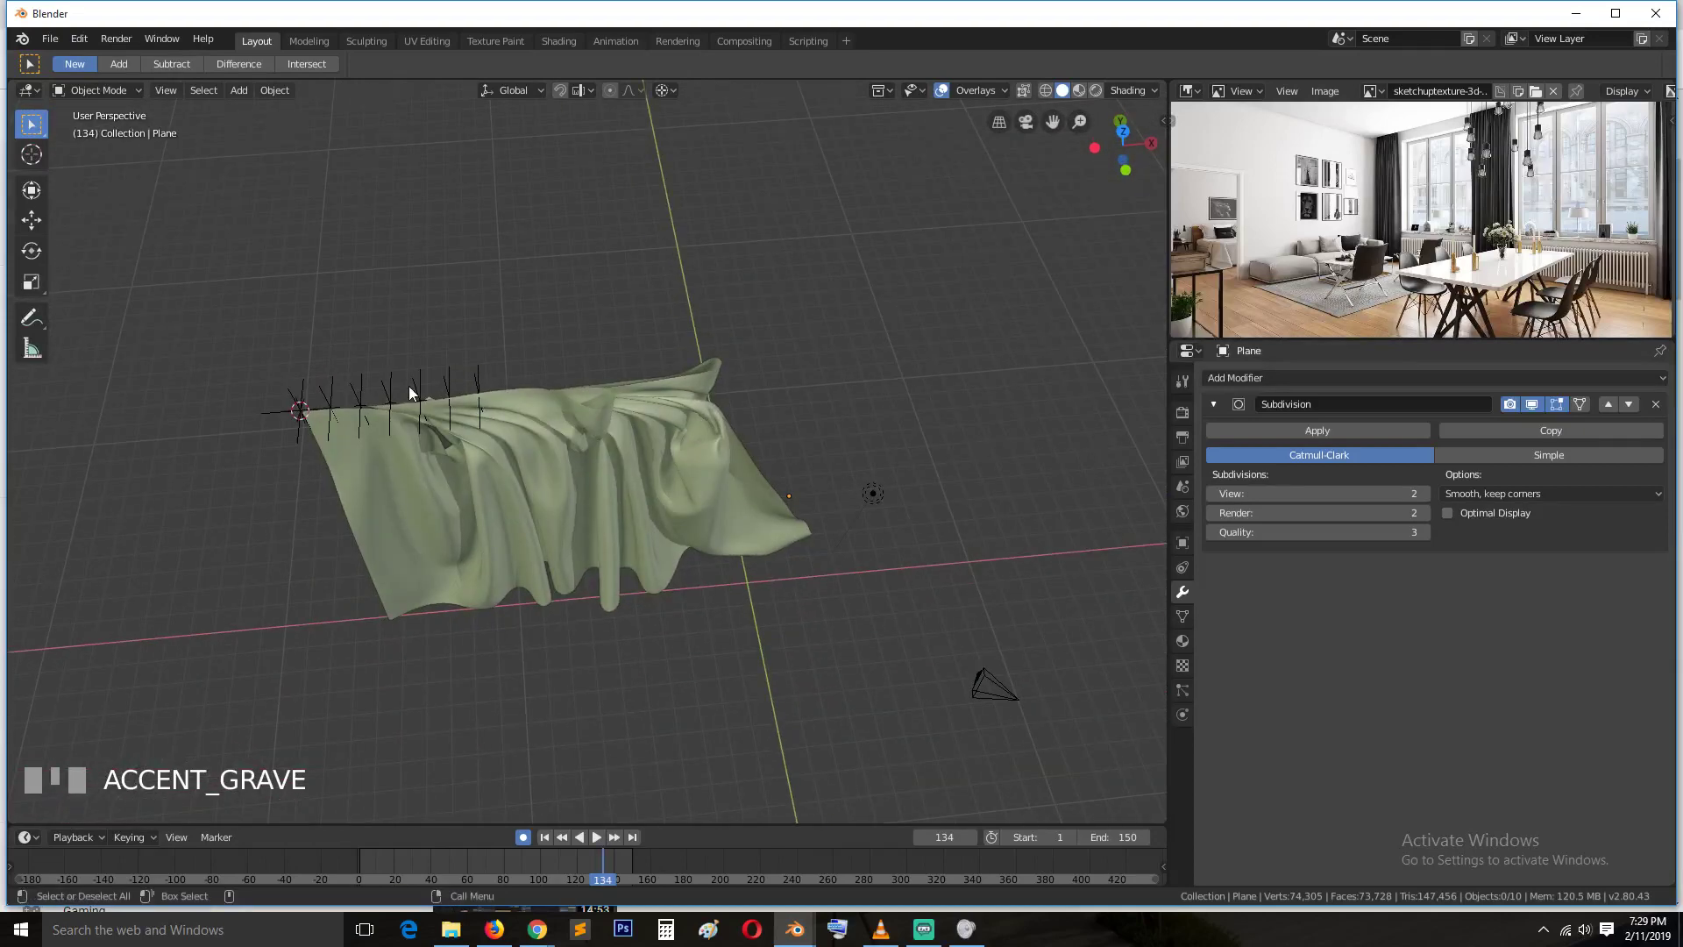
scroll("up", 3)
key("`")
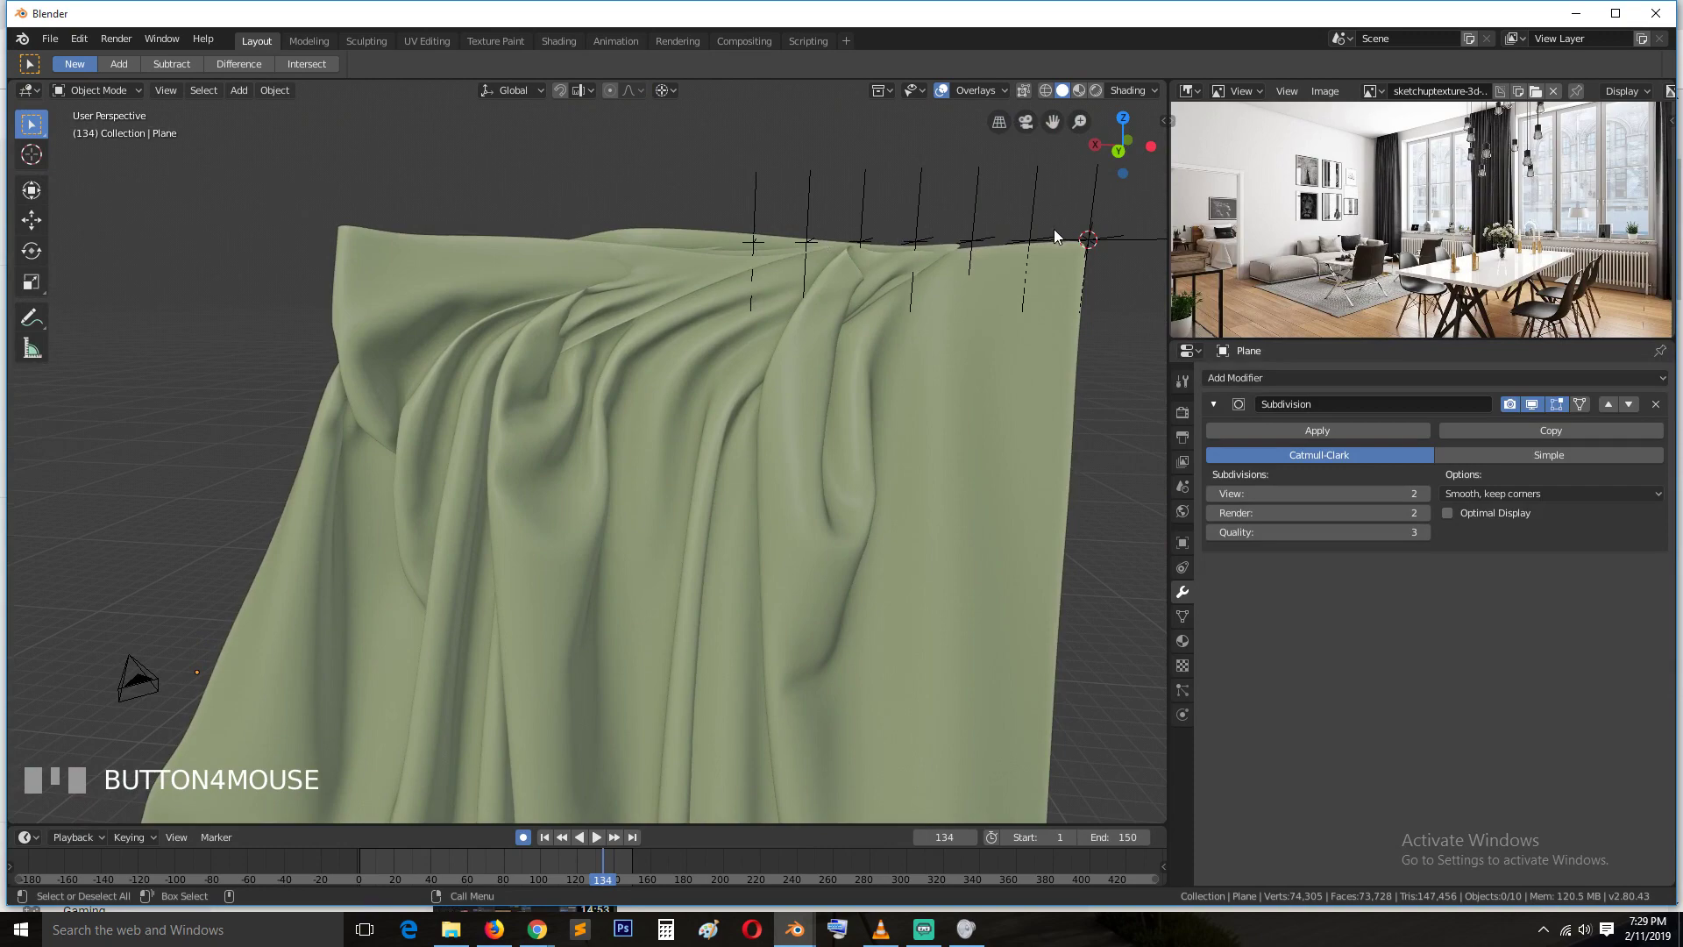
Select a hook empty above the curtain and view the drape from several angles
left_click(759, 227)
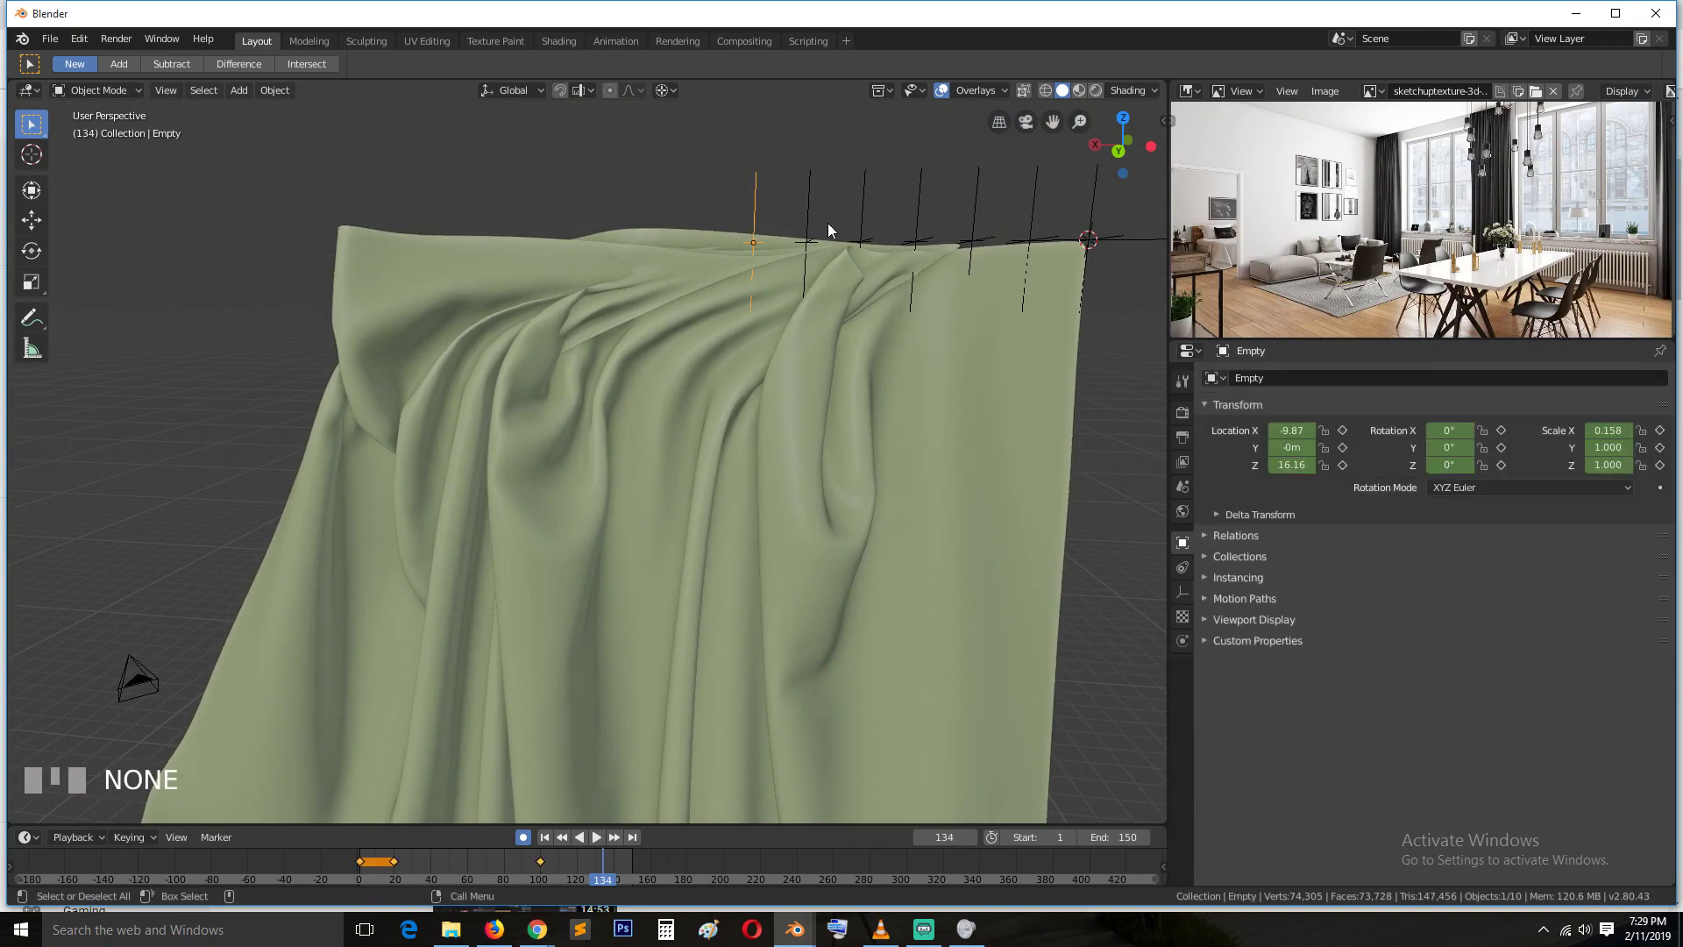
scroll("down", 3)
key("`")
scroll("down", 3)
scroll("up", 3)
key("`")
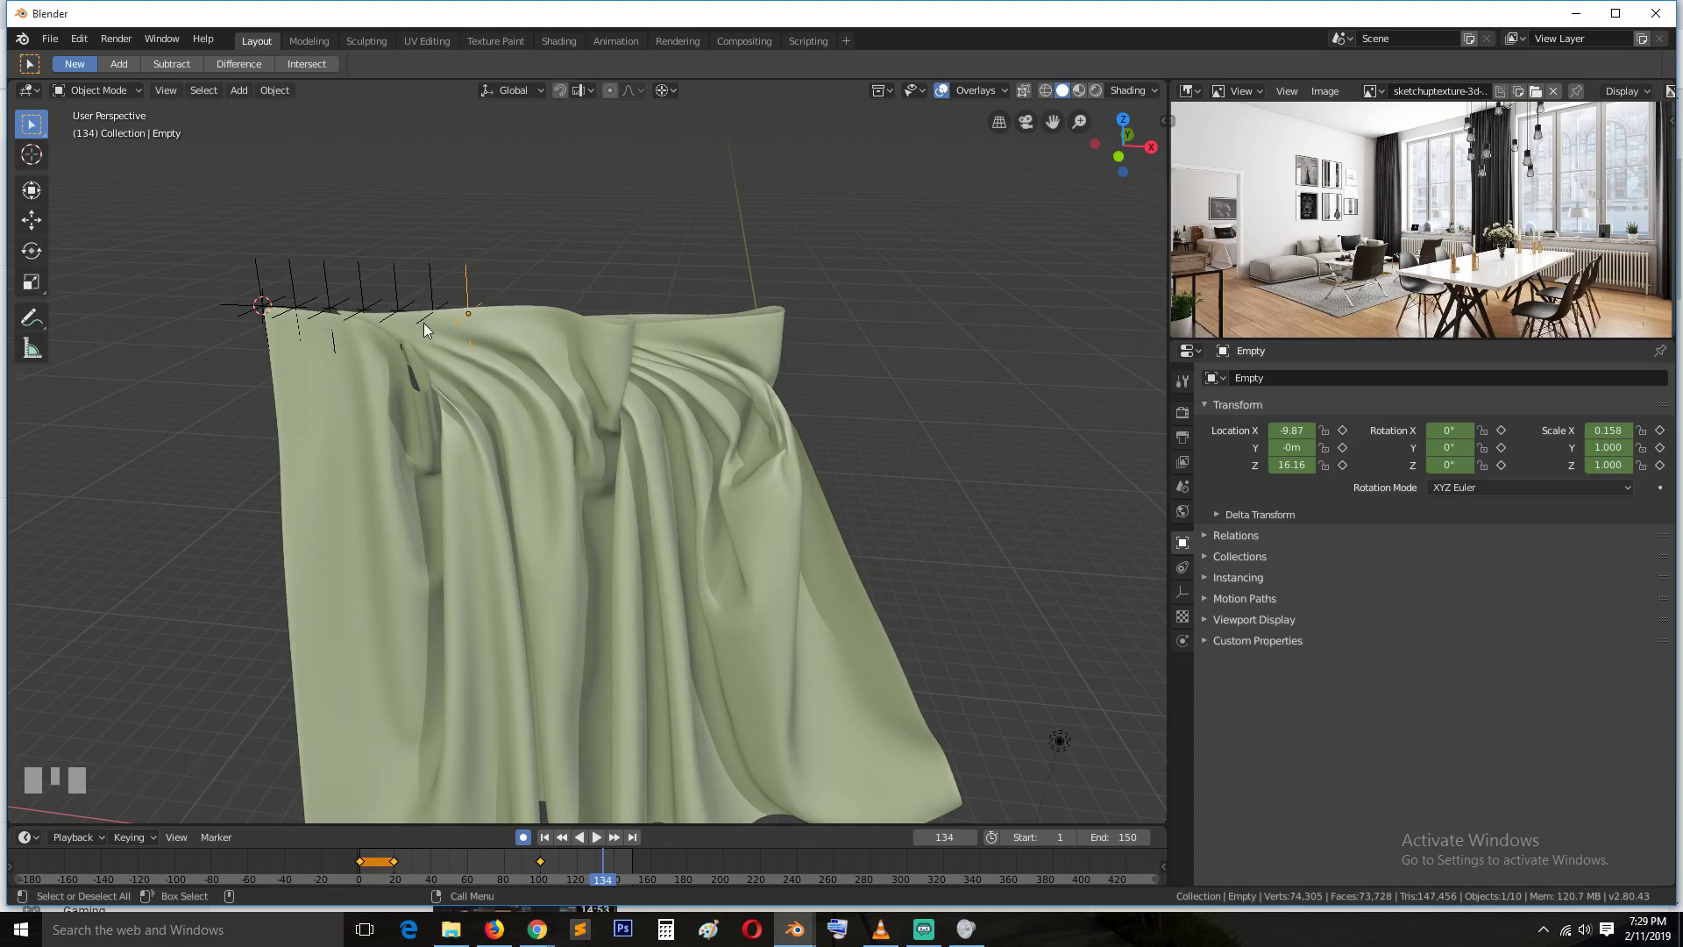
key("`")
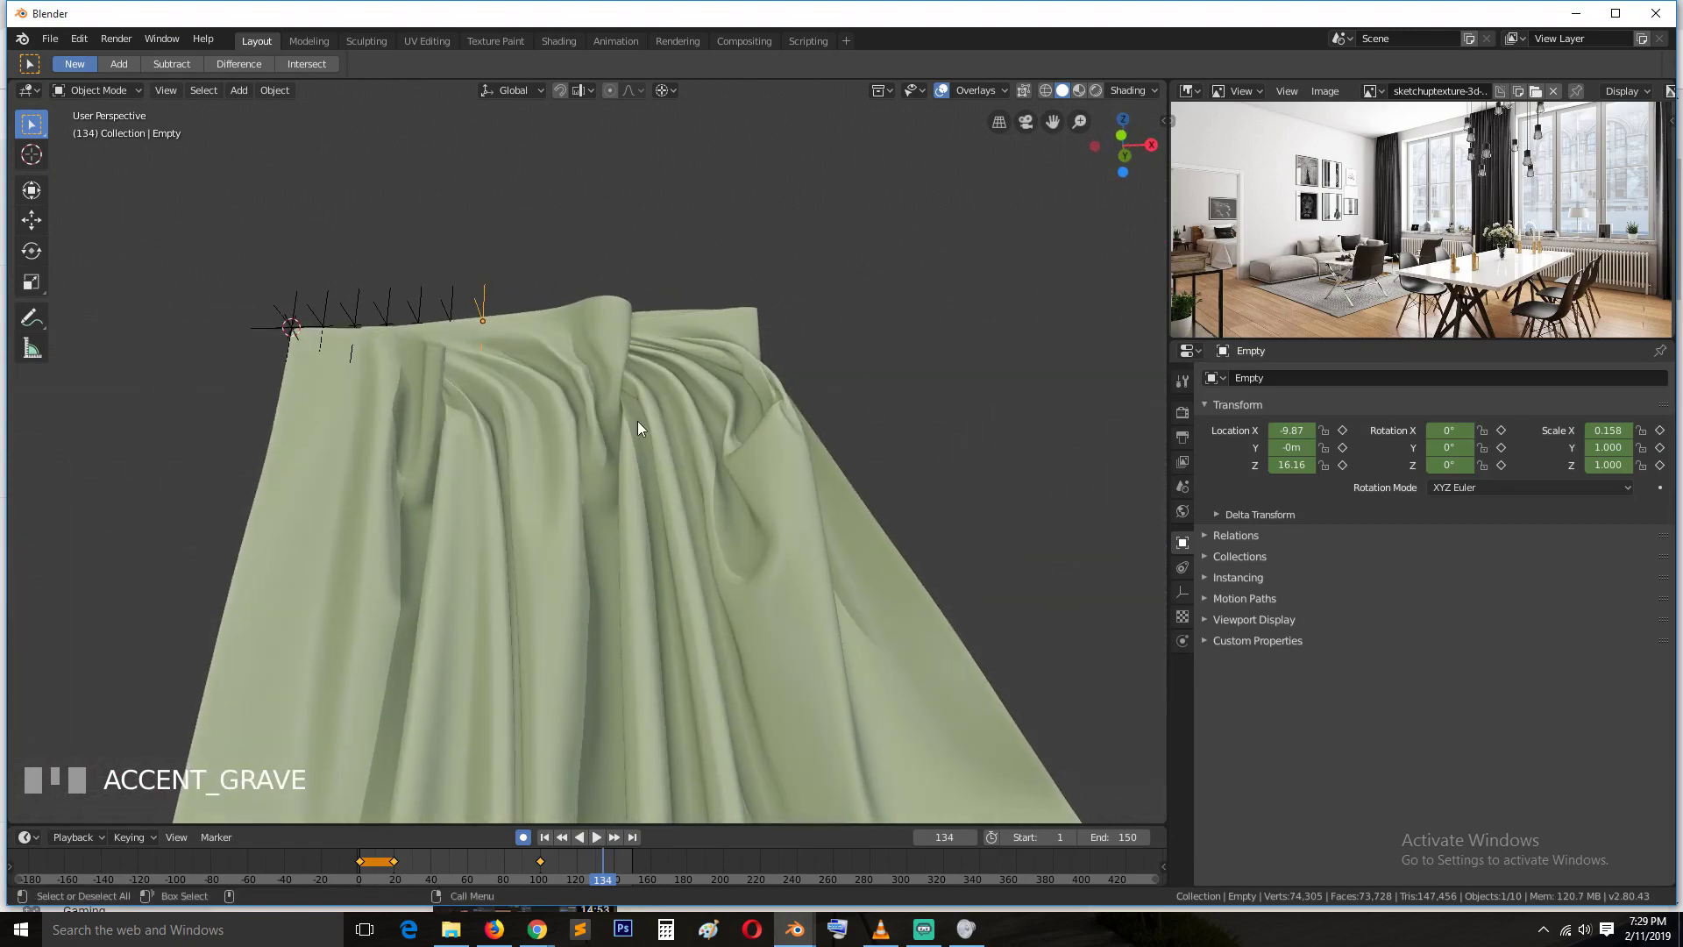
scroll("down", 3)
key("`")
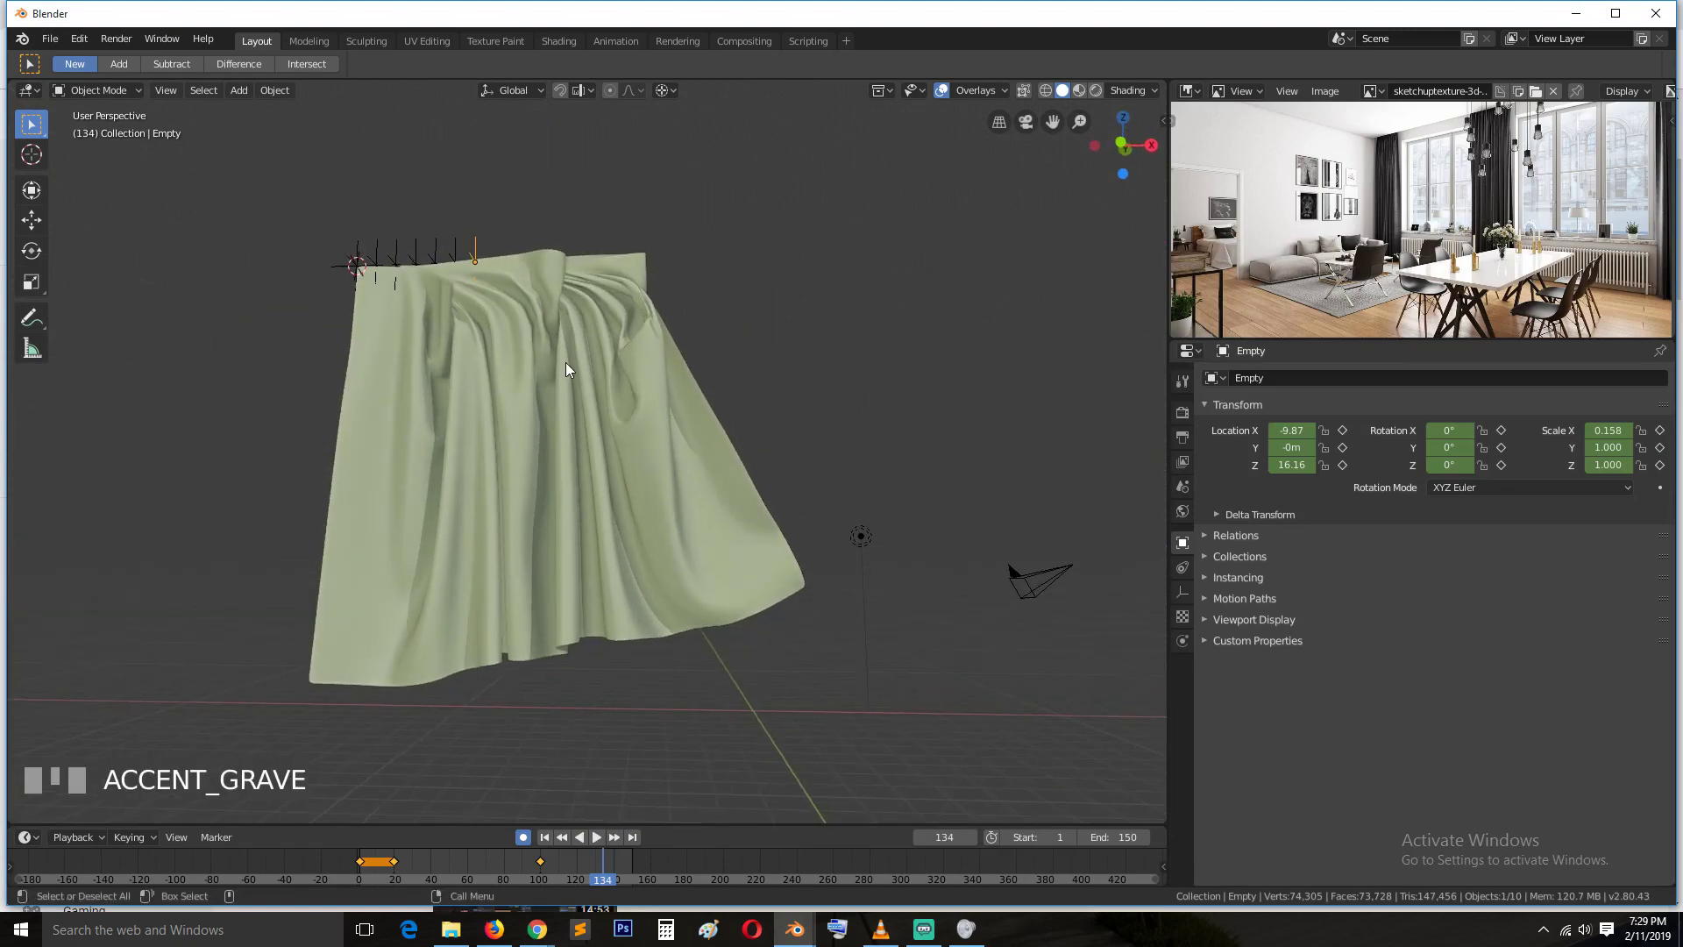
left_click(766, 429)
Select the curtain plane and set its Subdivision viewport level to 3
key("Tab")
left_click(667, 477)
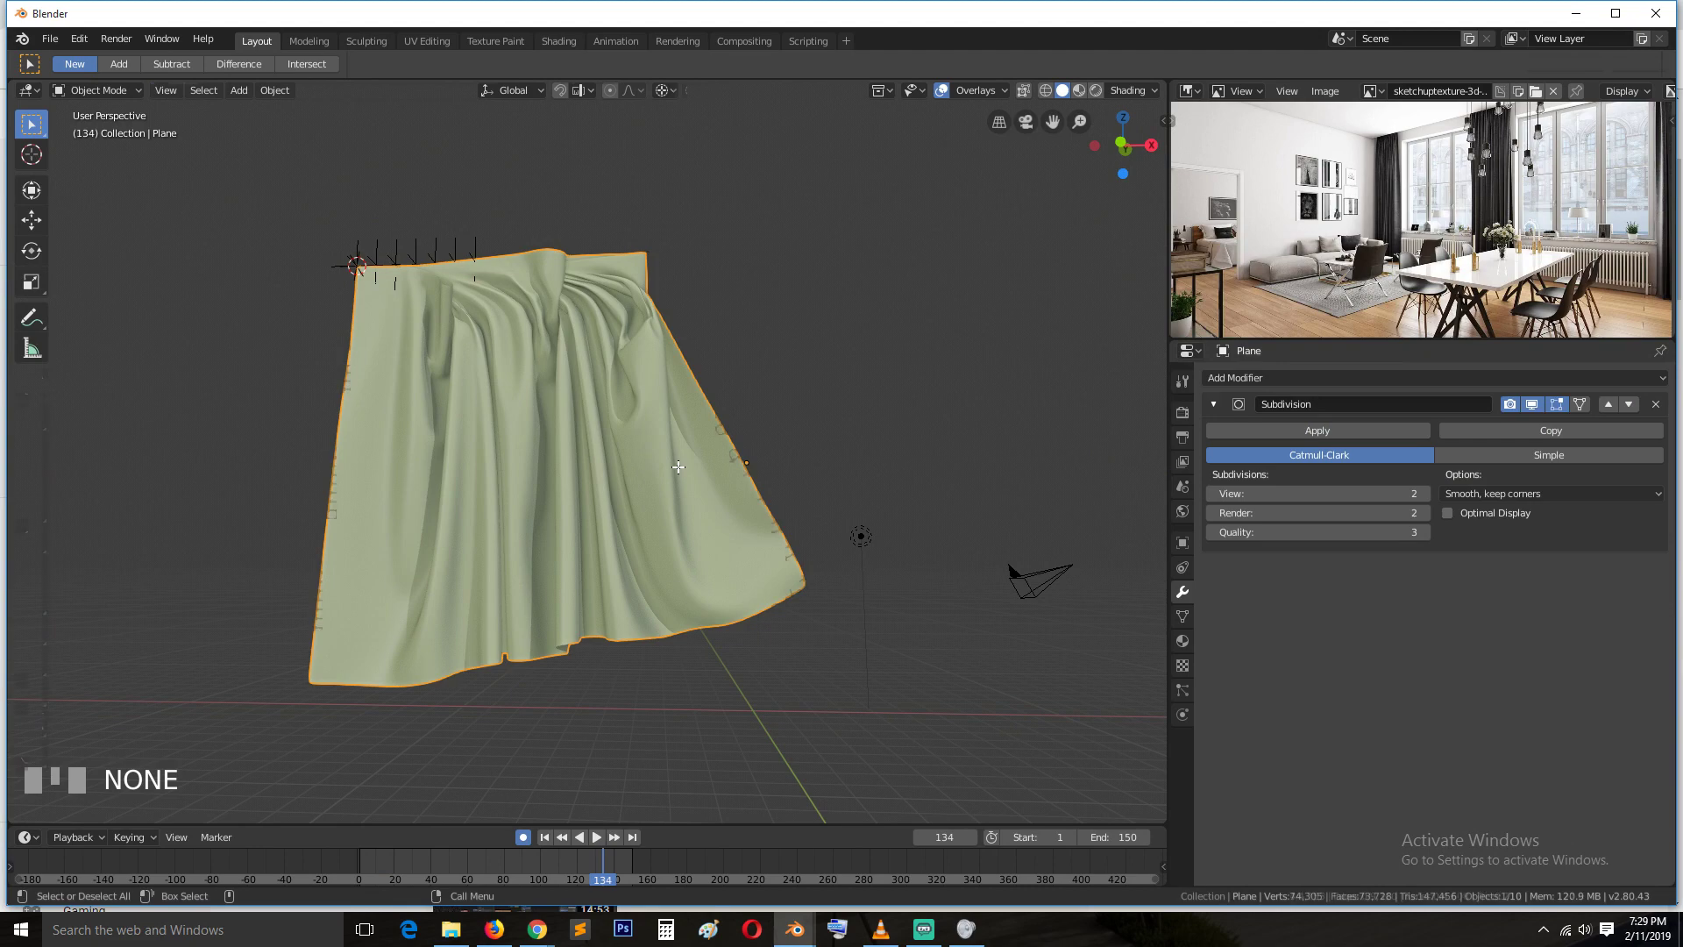
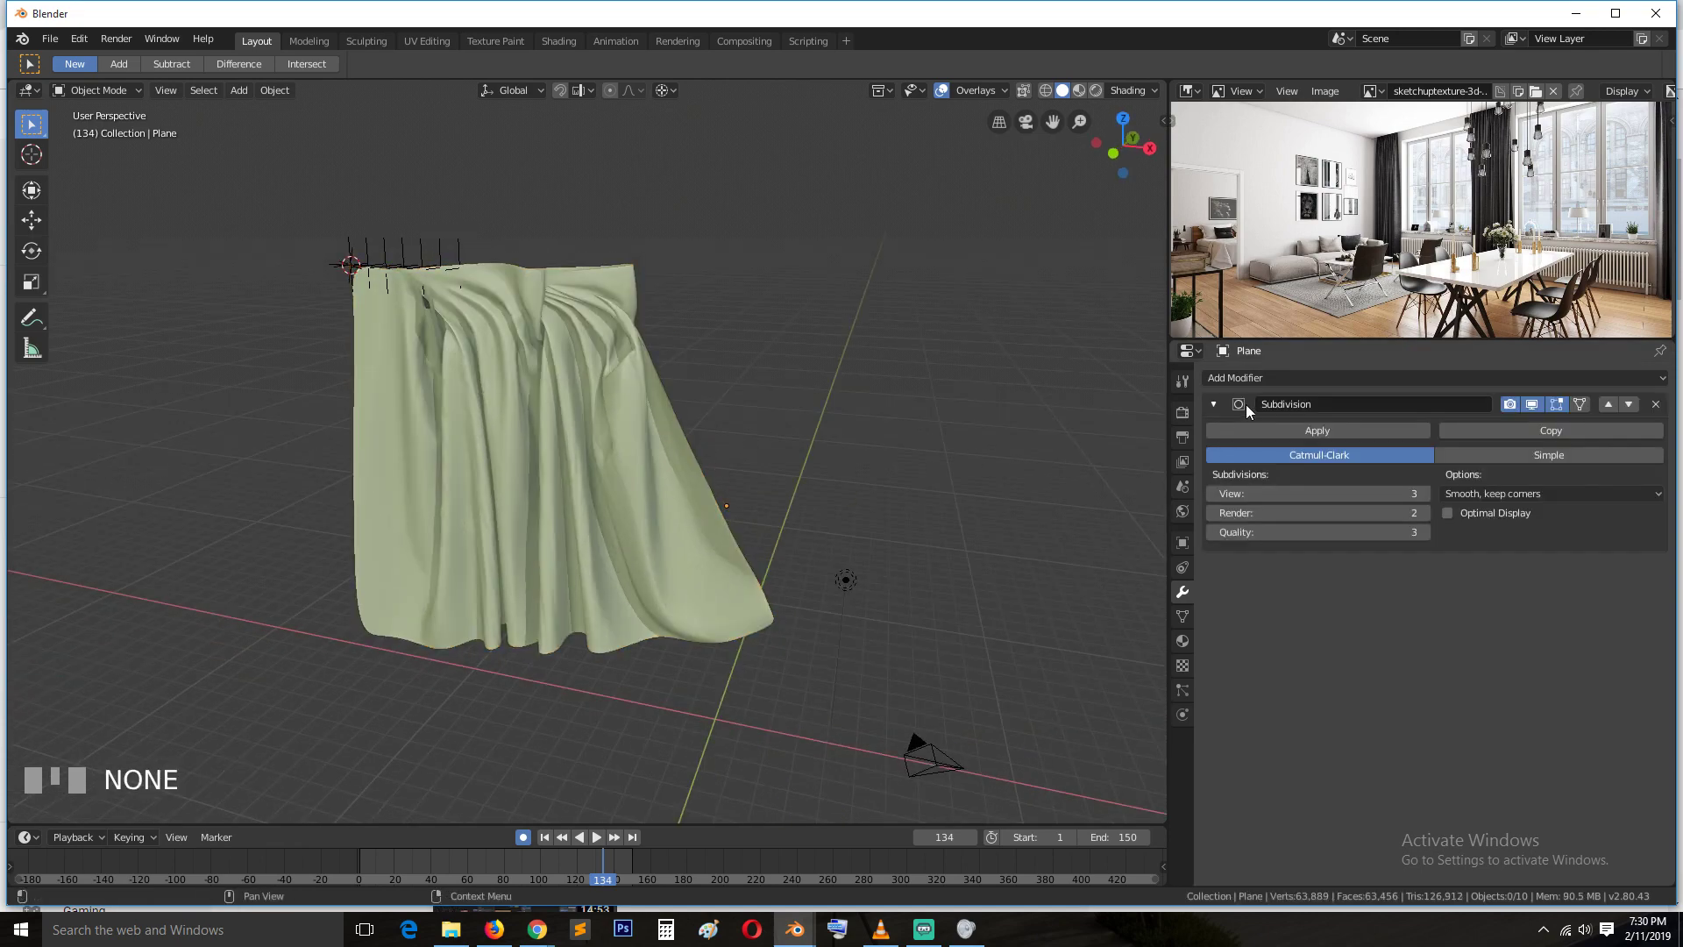
key("`")
scroll("up", 3)
key("`")
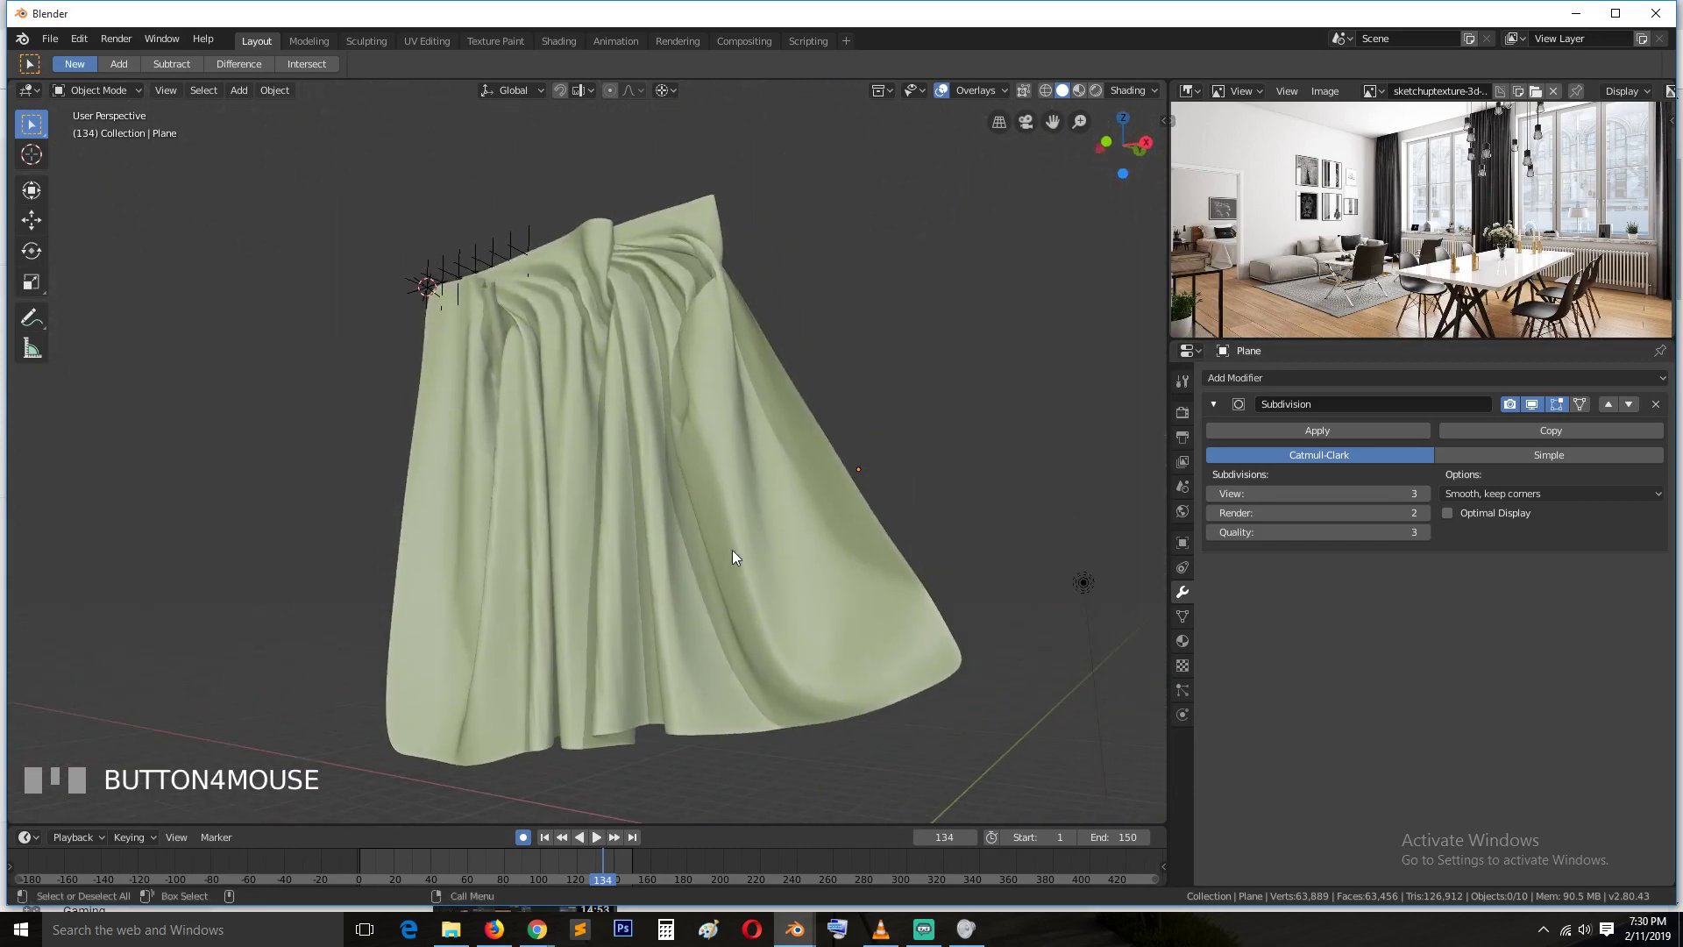